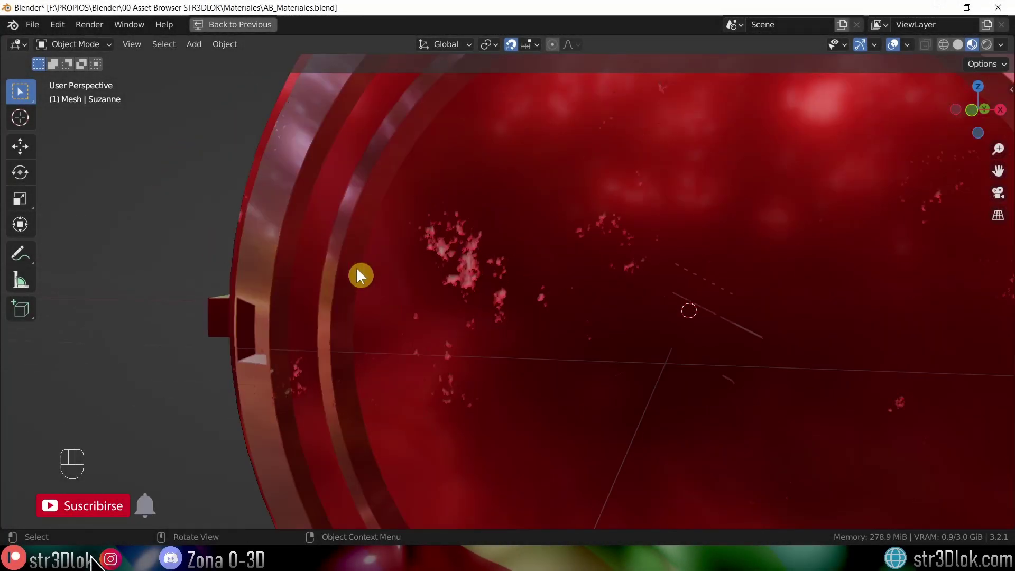
Step: Create new material Material.001 on Esfera_Str3Dlok_v2 and view its nodes in the Shading workspace
{"action": "left_click_drag", "start_coordinate": [559, 315], "coordinate": [813, 51]}
{"action": "left_click_drag", "start_coordinate": [813, 51], "coordinate": [518, 234]}
{"action": "middle_click", "coordinate": [518, 233]}
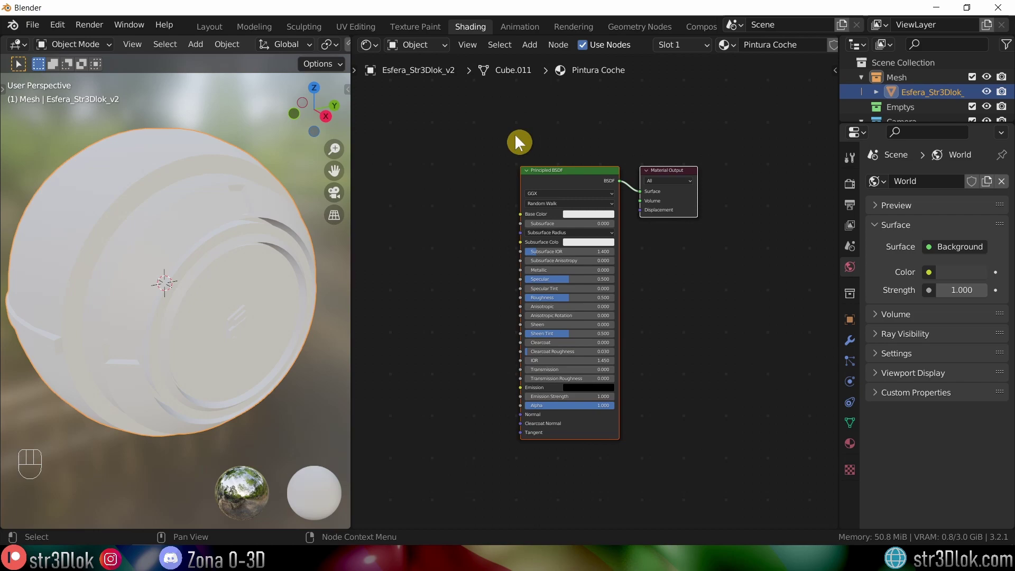
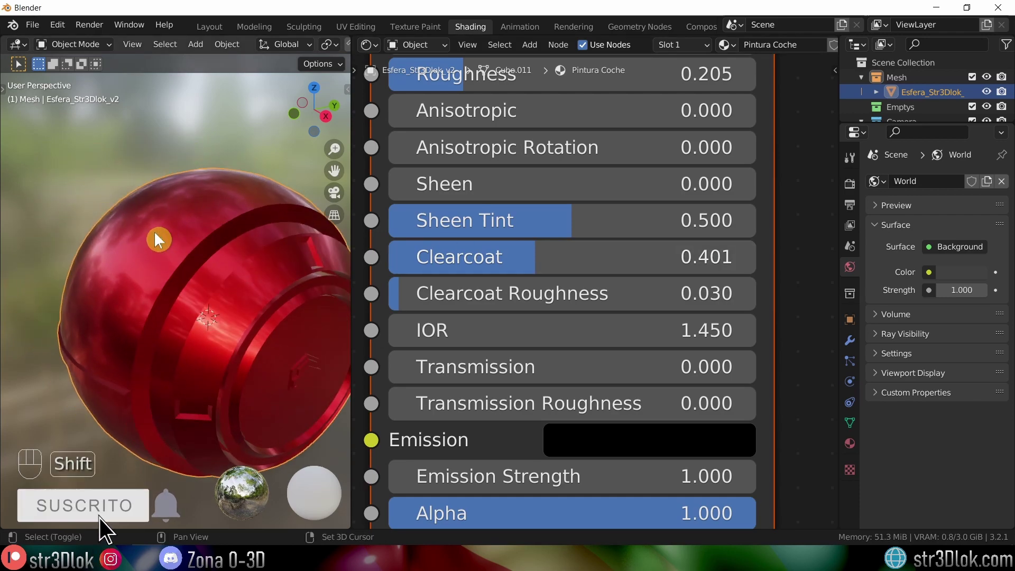
Step: Set the Principled BSDF Clearcoat to 0.924 and Clearcoat Roughness to 1.000, checking the preview
{"action": "left_click_drag", "start_coordinate": [161, 234], "coordinate": [134, 209]}
{"action": "left_click_drag", "start_coordinate": [154, 233], "coordinate": [206, 277]}
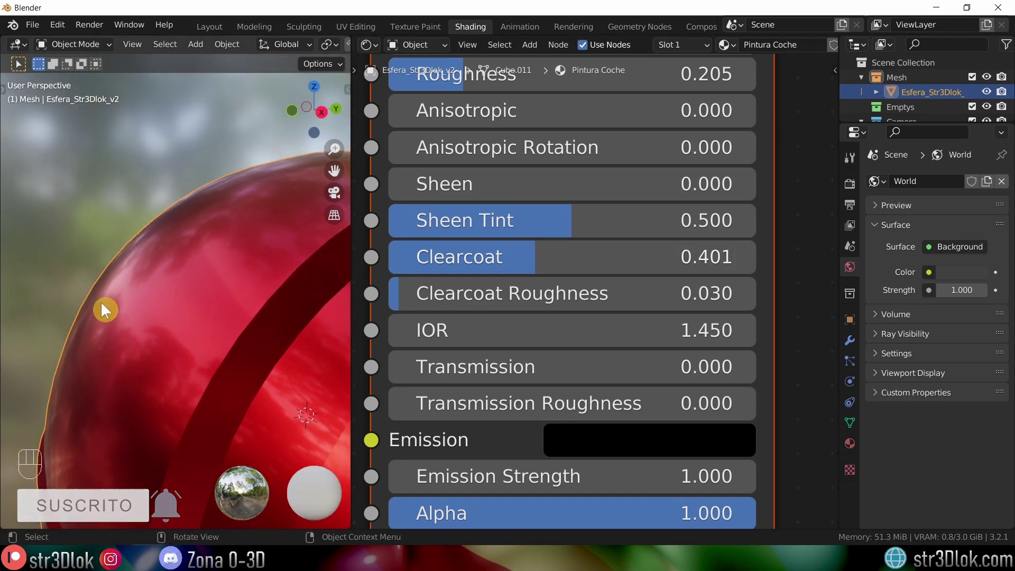
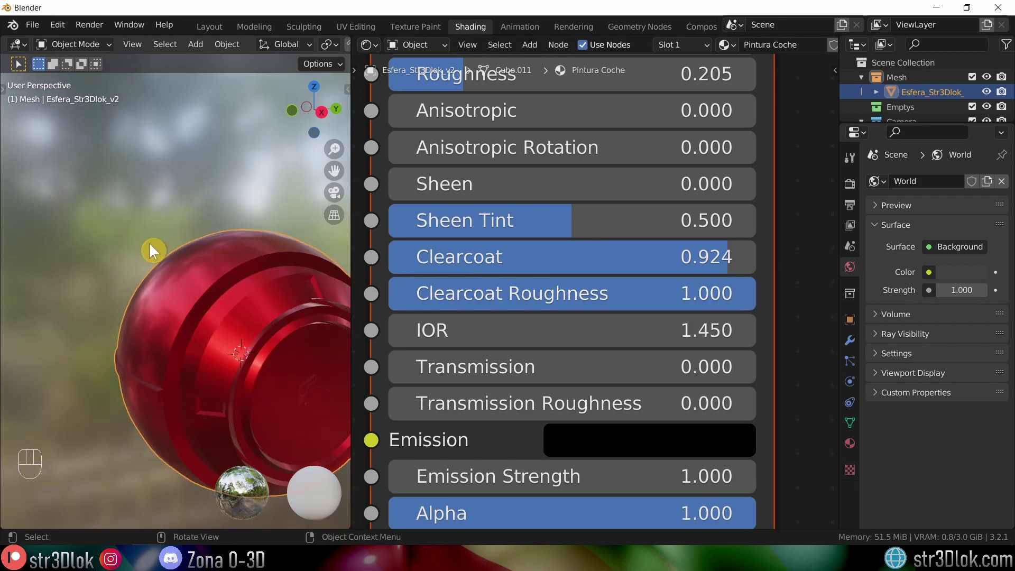
{"action": "left_click_drag", "start_coordinate": [239, 346], "coordinate": [266, 355]}
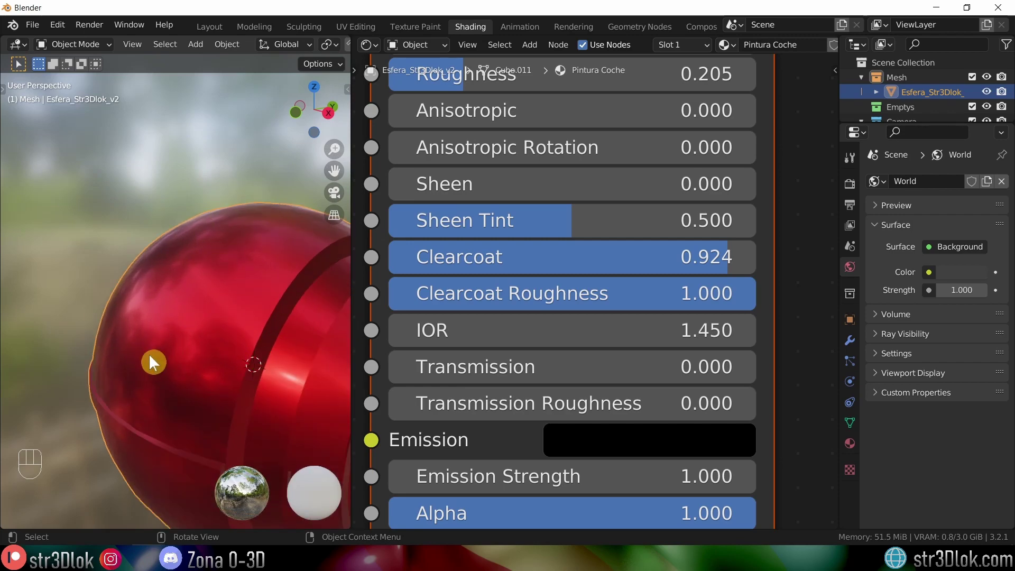
{"action": "left_click_drag", "start_coordinate": [250, 354], "coordinate": [212, 375]}
{"action": "left_click_drag", "start_coordinate": [224, 365], "coordinate": [183, 309]}
{"action": "left_click_drag", "start_coordinate": [192, 308], "coordinate": [275, 299]}
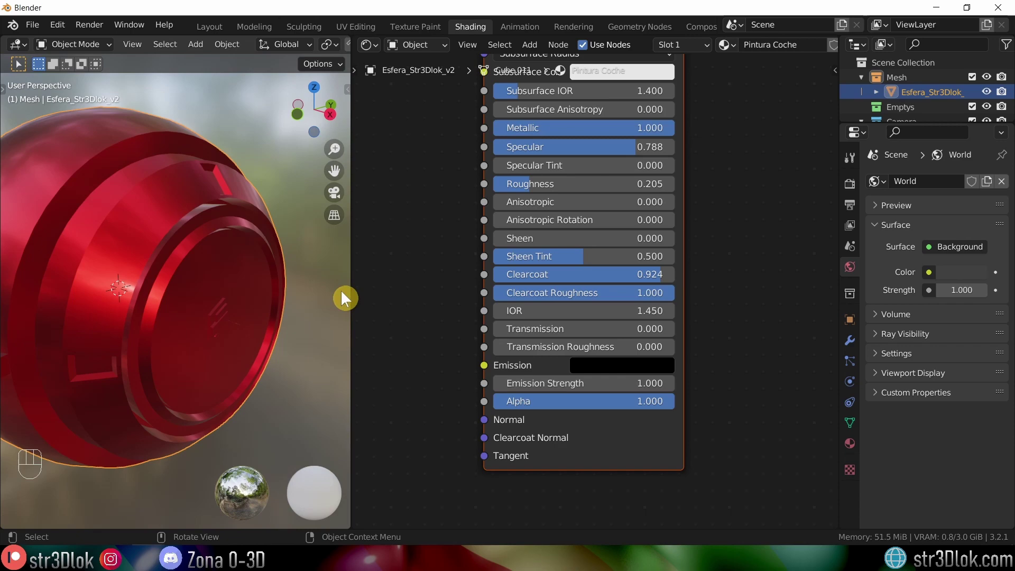
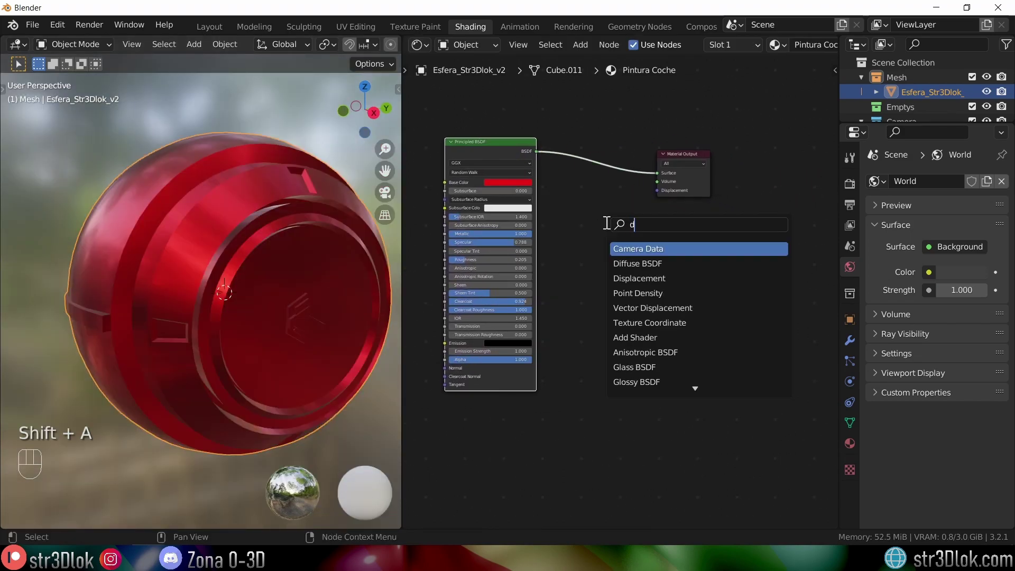
Step: Blend the red Principled paint with a white Diffuse BSDF via a Mix Shader, adding a Noise Texture and two Bump nodes
{"action": "middle_click", "coordinate": [577, 268]}
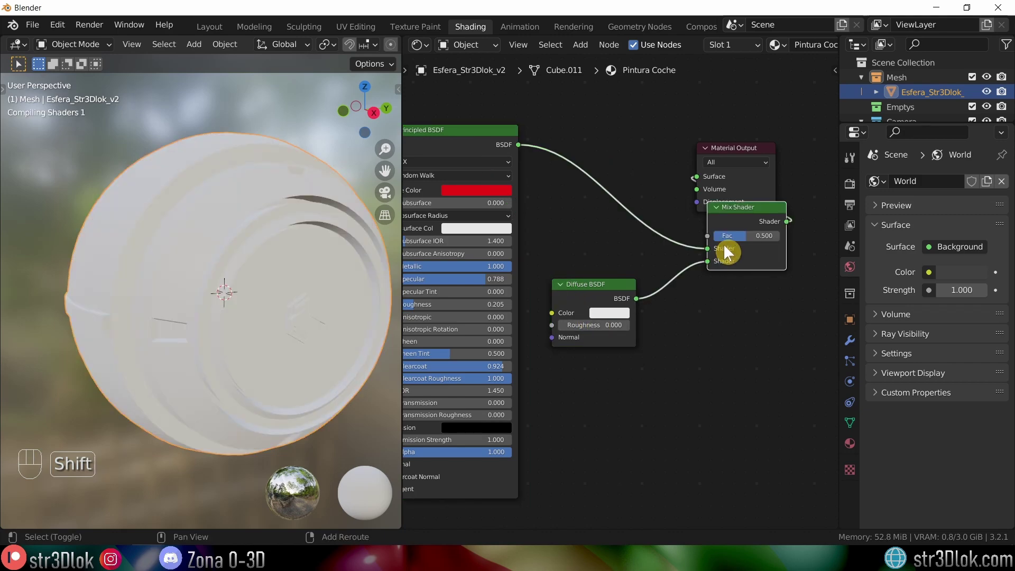
{"action": "double_click", "coordinate": [723, 153]}
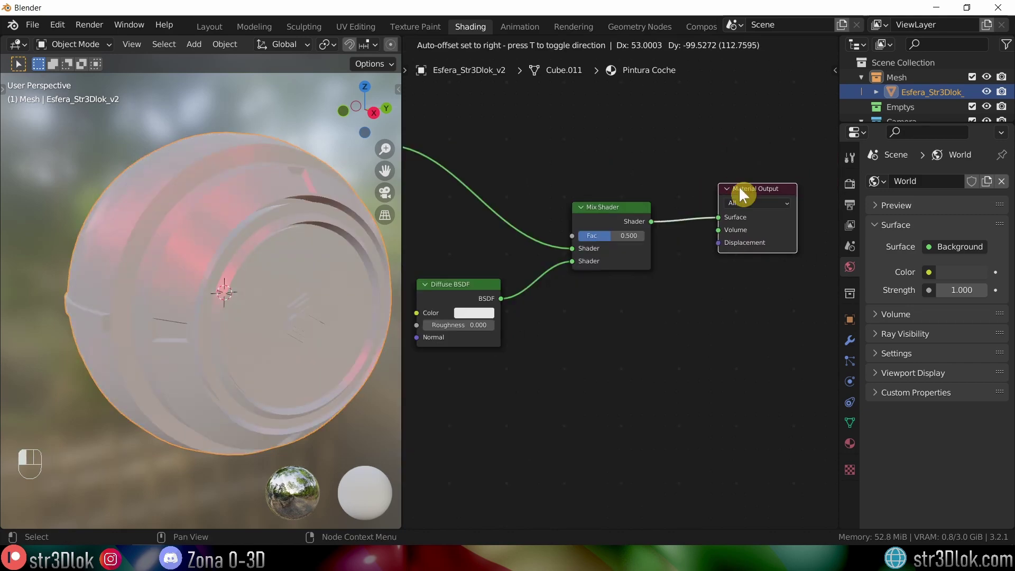
{"action": "middle_click", "coordinate": [481, 230]}
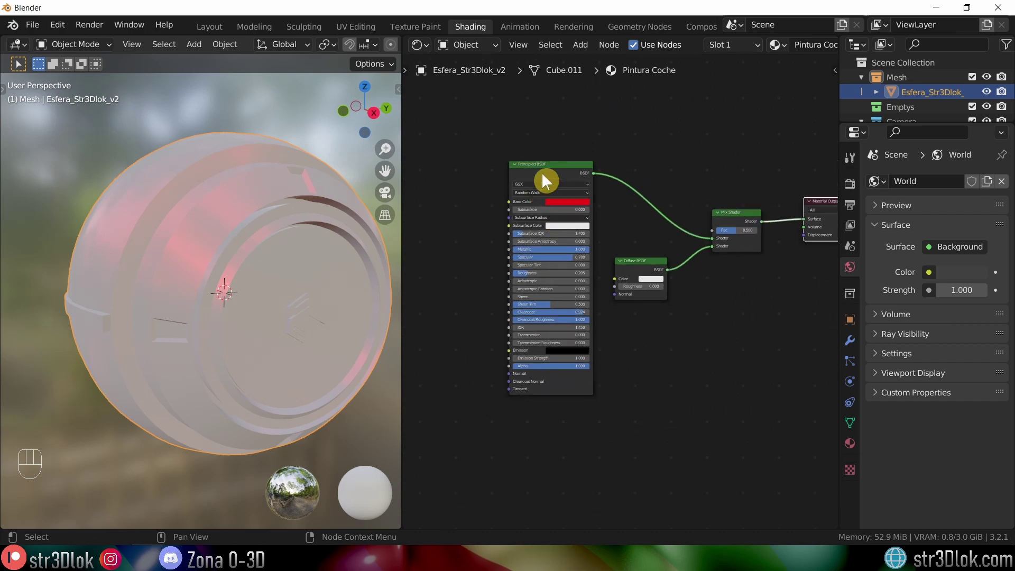
{"action": "left_click", "coordinate": [551, 174]}
{"action": "left_click", "coordinate": [545, 181]}
{"action": "middle_click", "coordinate": [527, 149]}
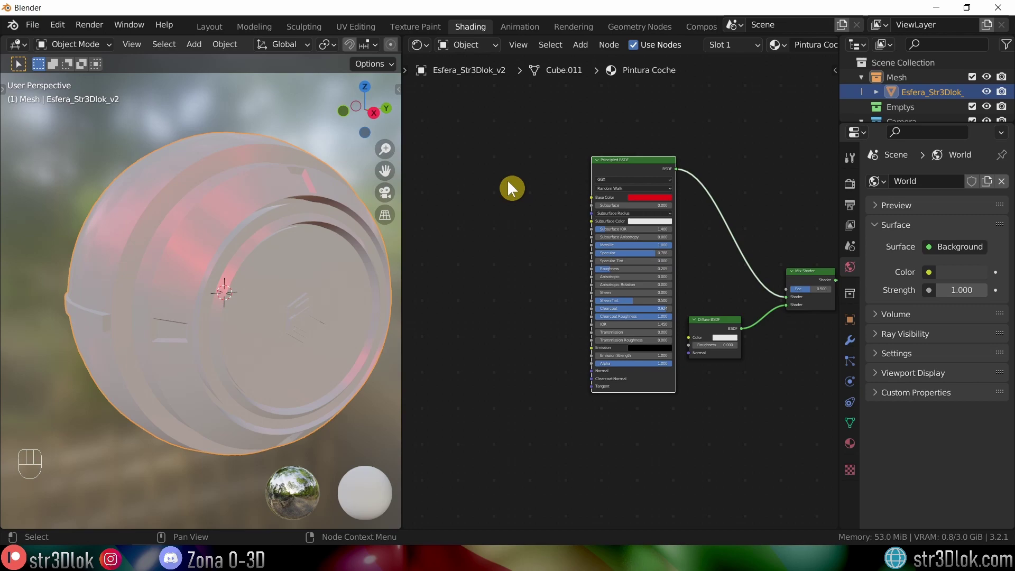
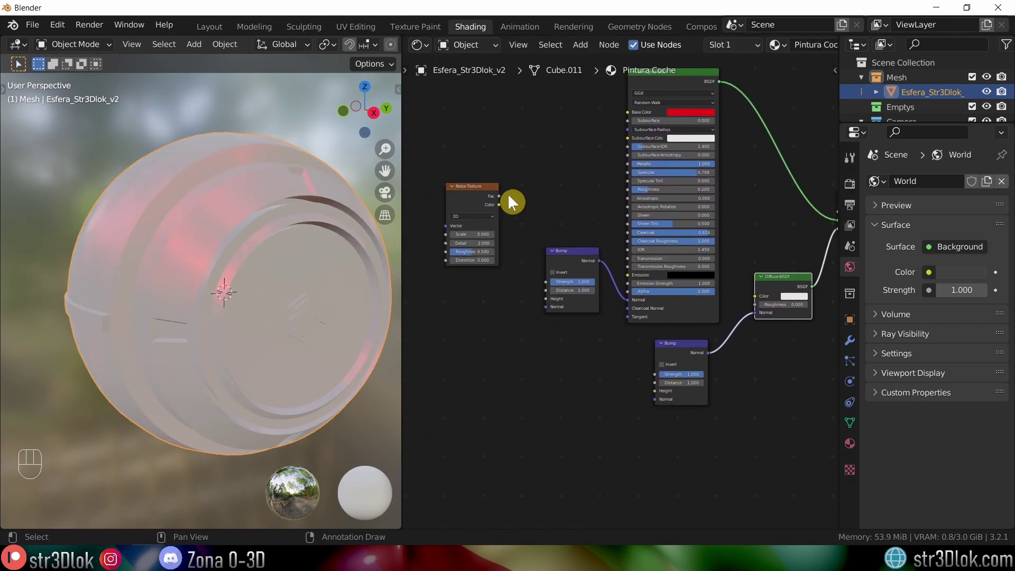
Step: Feed Object coordinates through a Mapping node into the Noise Texture and route its color via a ColorRamp to both Bump Heights
{"action": "left_click", "coordinate": [480, 196]}
{"action": "middle_click", "coordinate": [569, 284]}
{"action": "left_click", "coordinate": [487, 250]}
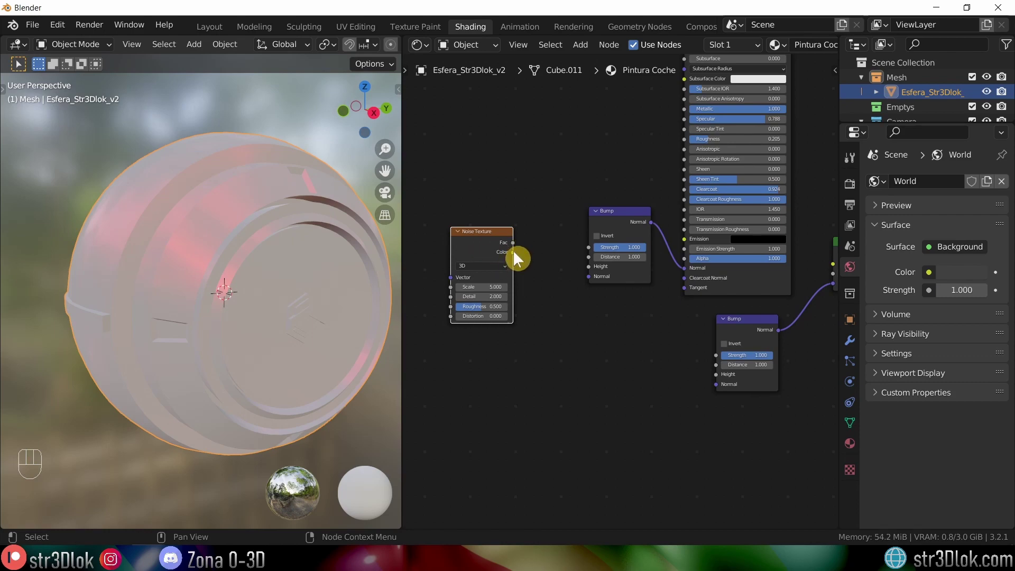
{"action": "left_click_drag", "start_coordinate": [567, 202], "coordinate": [528, 262]}
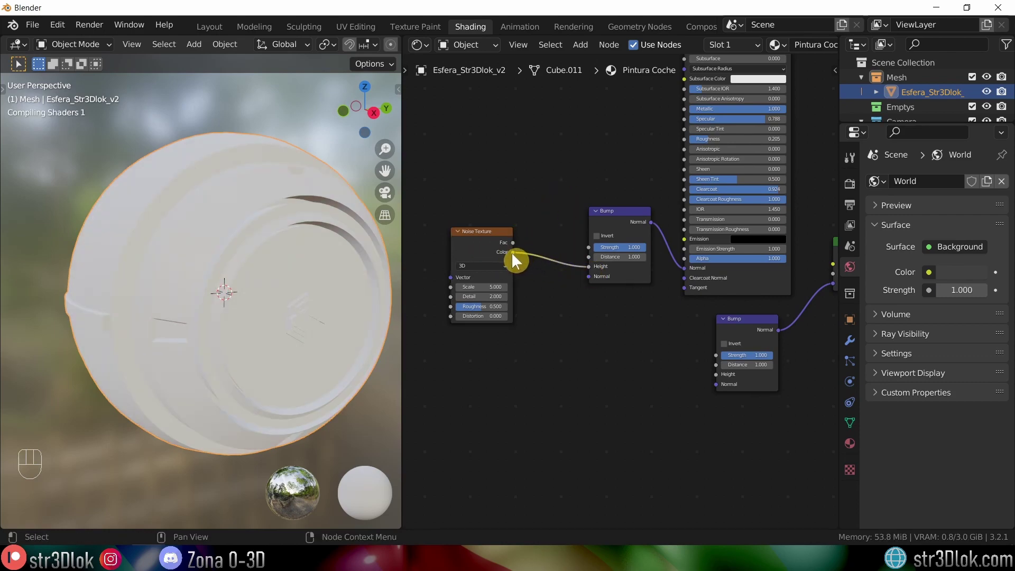
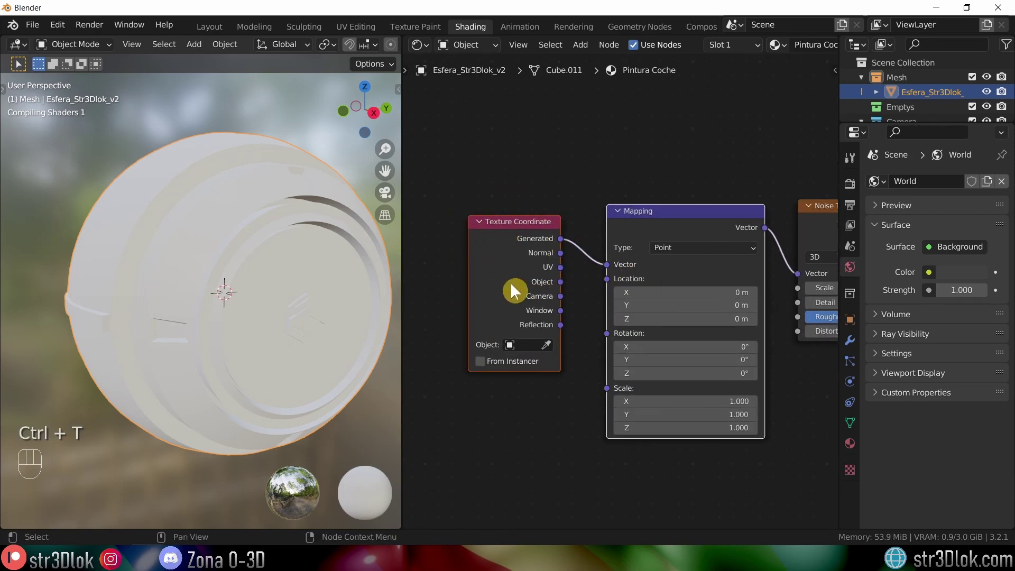
{"action": "left_click", "coordinate": [565, 288]}
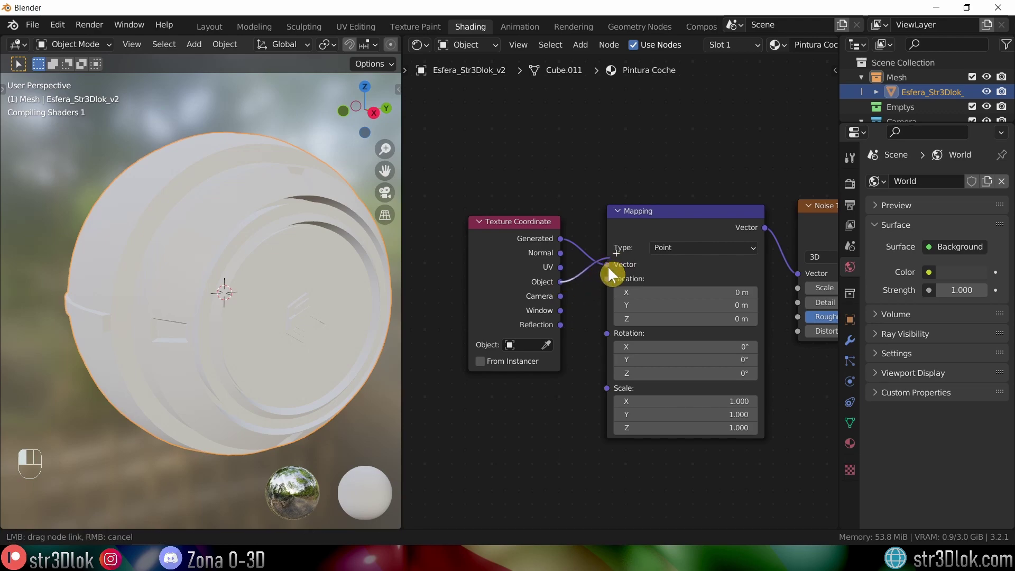
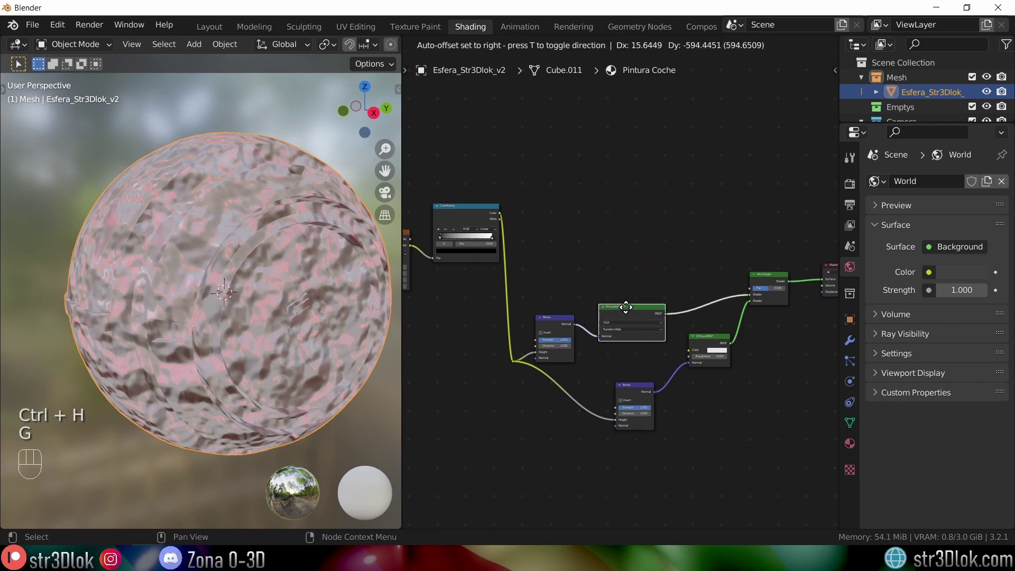
Step: Collapse the Principled BSDF and move the Diffuse BSDF and lower Bump nodes closer to the rest
{"action": "left_click", "coordinate": [771, 283]}
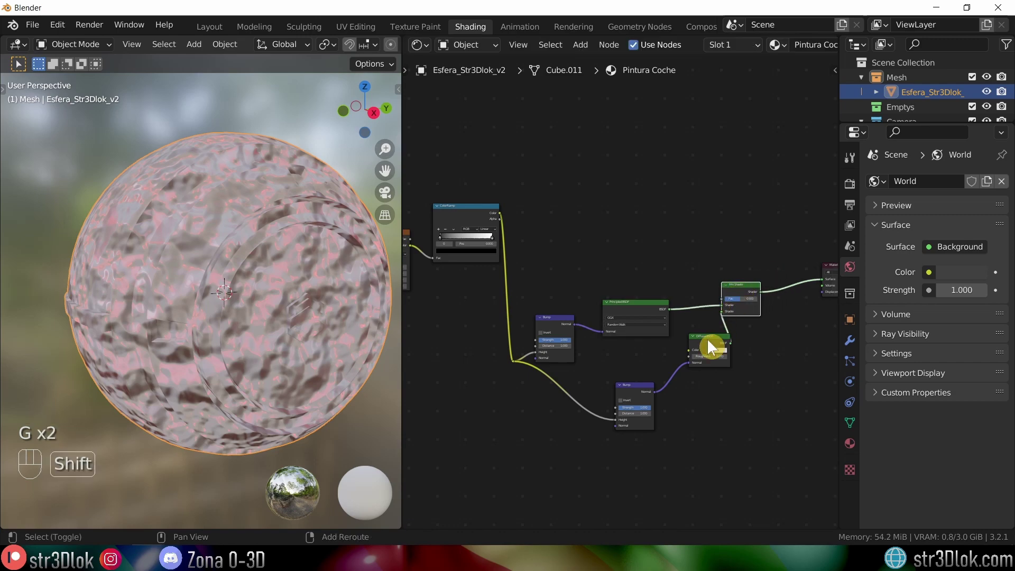
{"action": "left_click", "coordinate": [705, 349]}
{"action": "left_click", "coordinate": [632, 395]}
{"action": "key", "text": "g"}
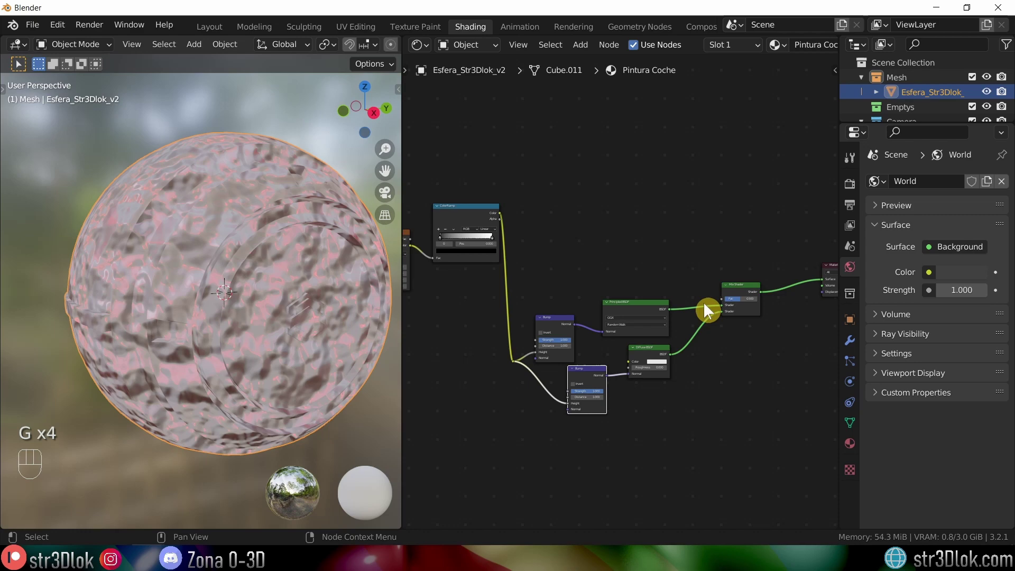
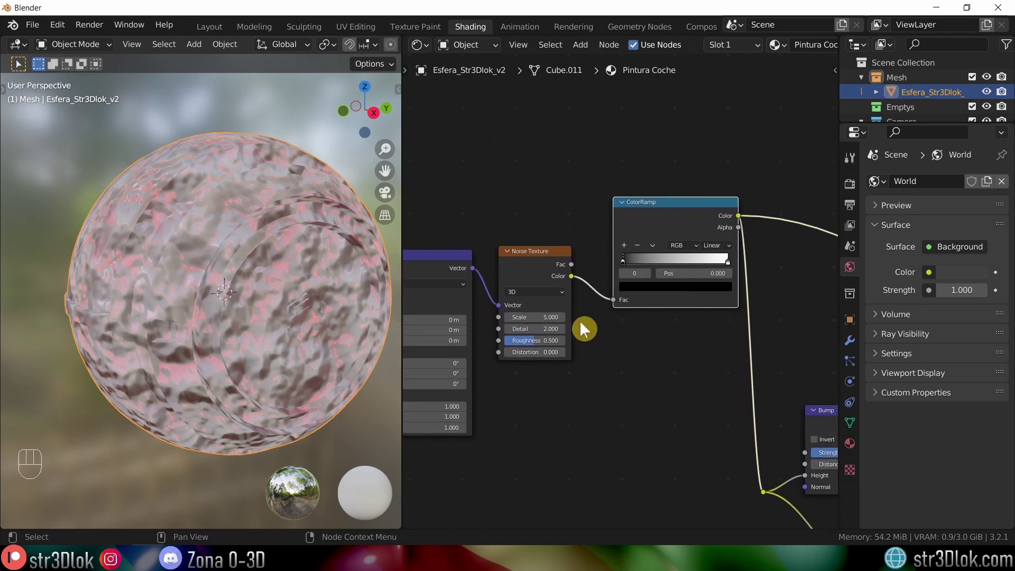
Step: Slide the ColorRamp's black stop to about Pos 0.467 so the noise forms distinct raised patches
{"action": "middle_click", "coordinate": [623, 382]}
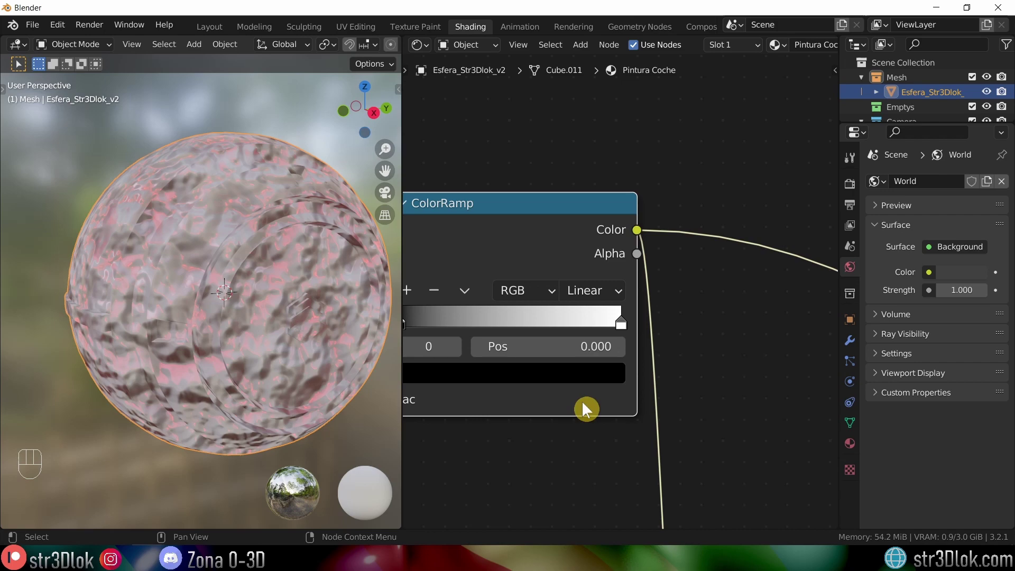
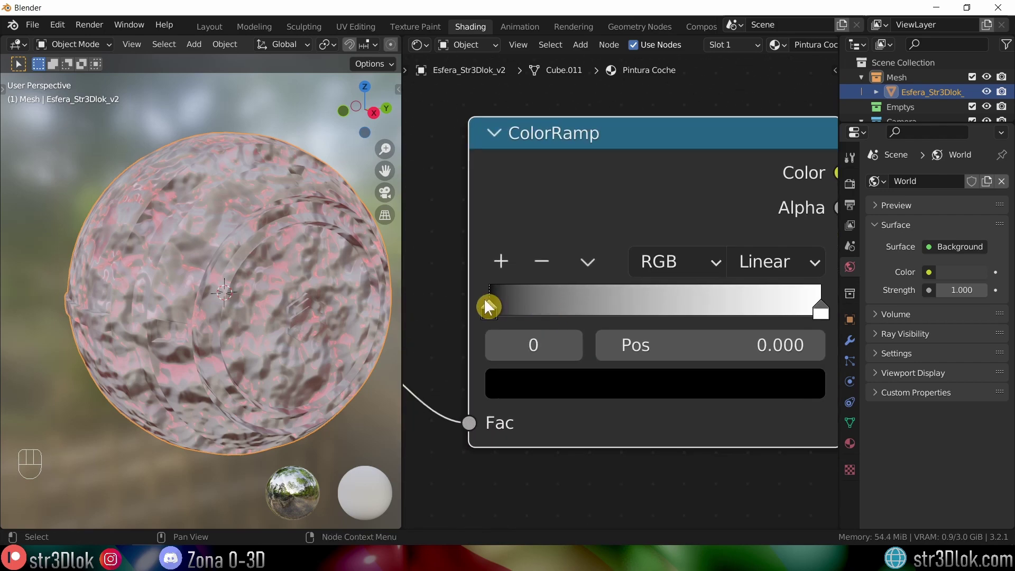
{"action": "left_click_drag", "start_coordinate": [509, 311], "coordinate": [675, 295]}
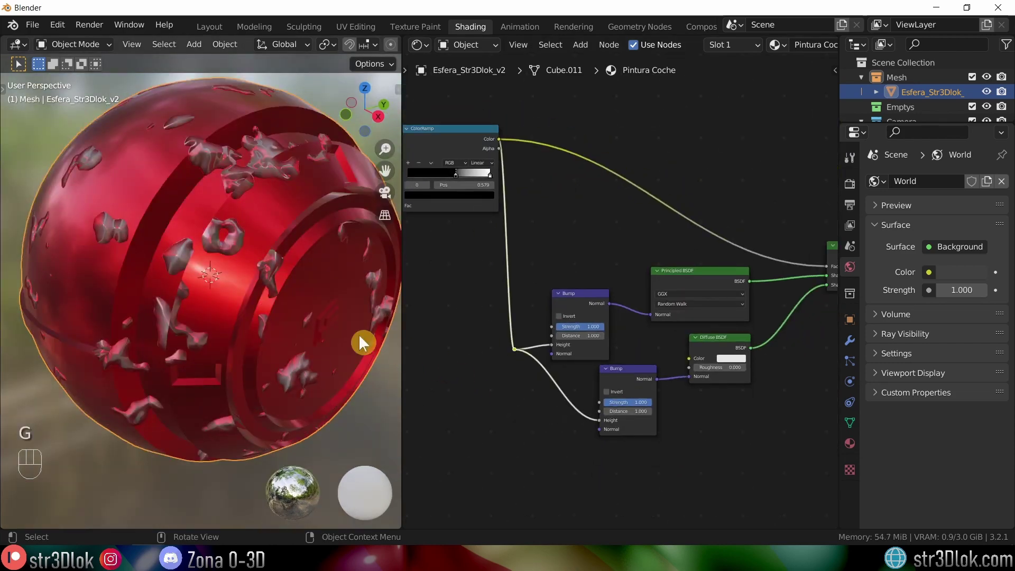
{"action": "left_click_drag", "start_coordinate": [243, 259], "coordinate": [236, 247]}
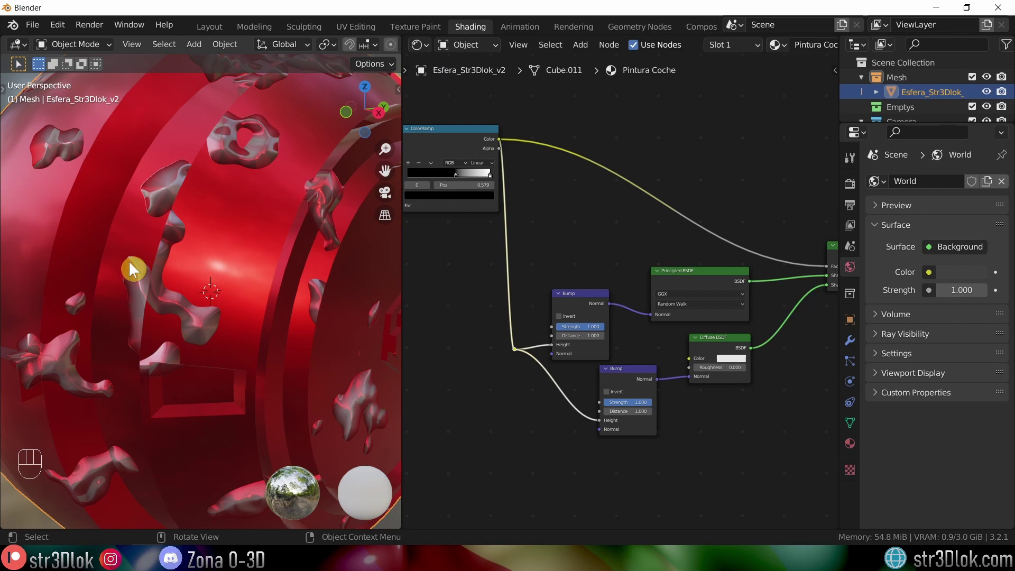
{"action": "left_click_drag", "start_coordinate": [503, 245], "coordinate": [604, 338]}
{"action": "left_click_drag", "start_coordinate": [548, 269], "coordinate": [222, 307]}
{"action": "left_click_drag", "start_coordinate": [255, 297], "coordinate": [184, 281]}
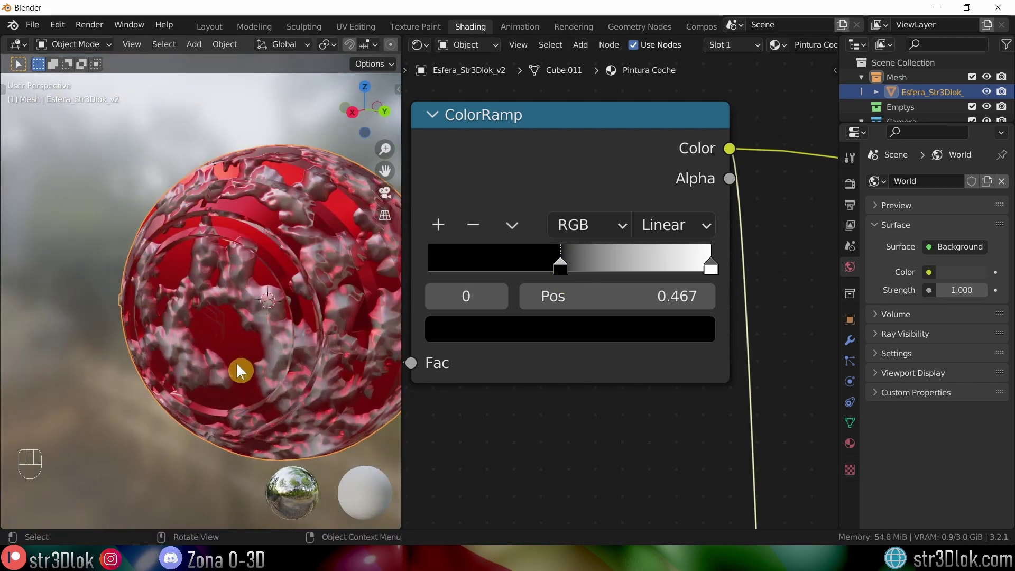
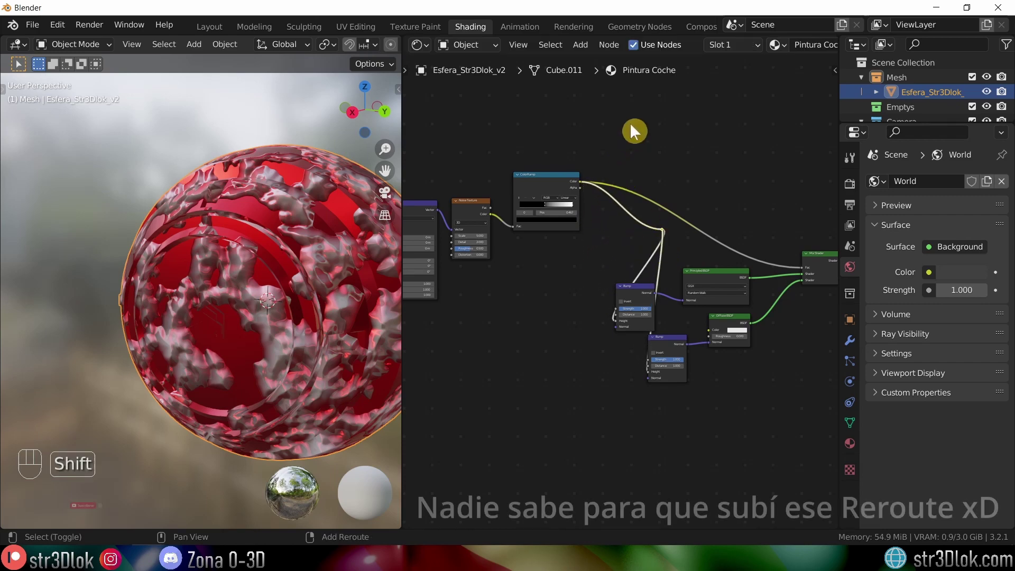
Step: Insert a Converter Invert node on the ColorRamp output link, then detach it from the link again
{"action": "left_click", "coordinate": [670, 243]}
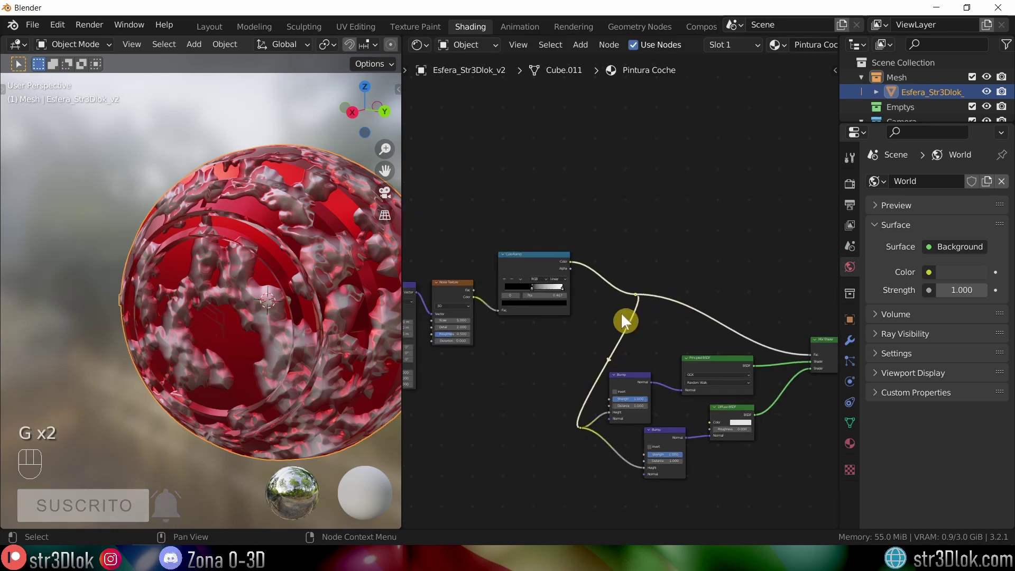
{"action": "middle_click", "coordinate": [653, 319]}
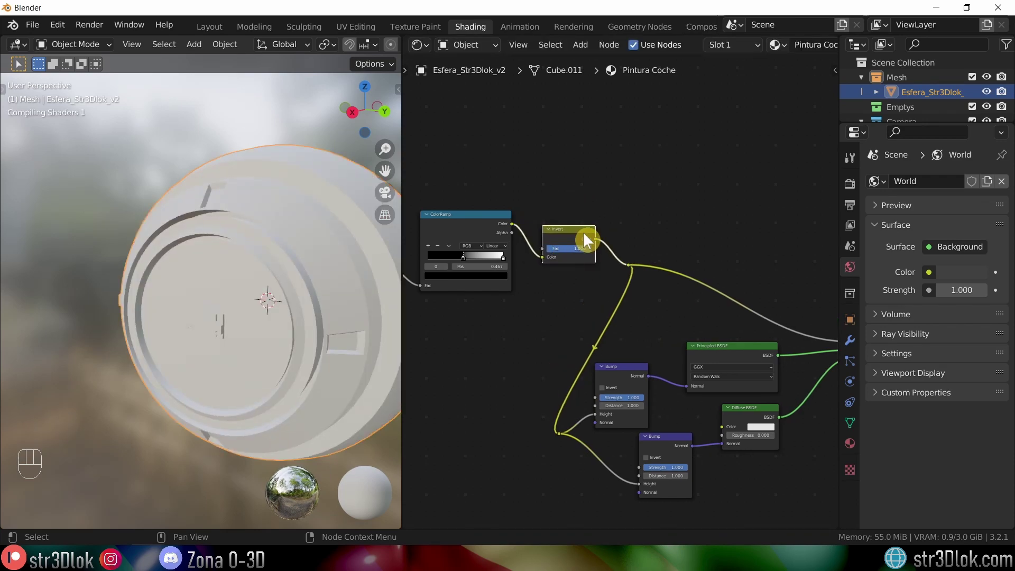
{"action": "left_click_drag", "start_coordinate": [232, 347], "coordinate": [185, 242]}
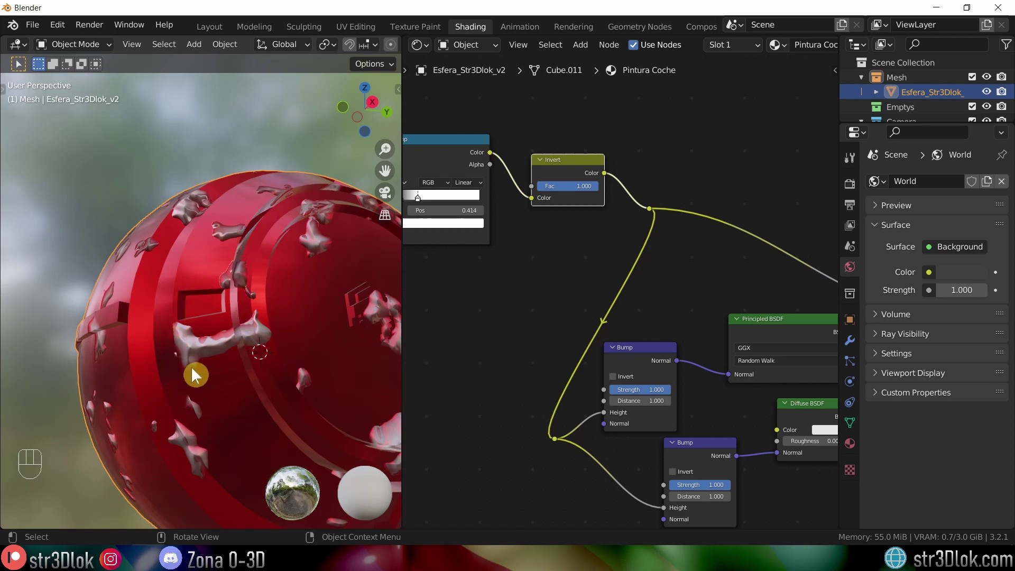
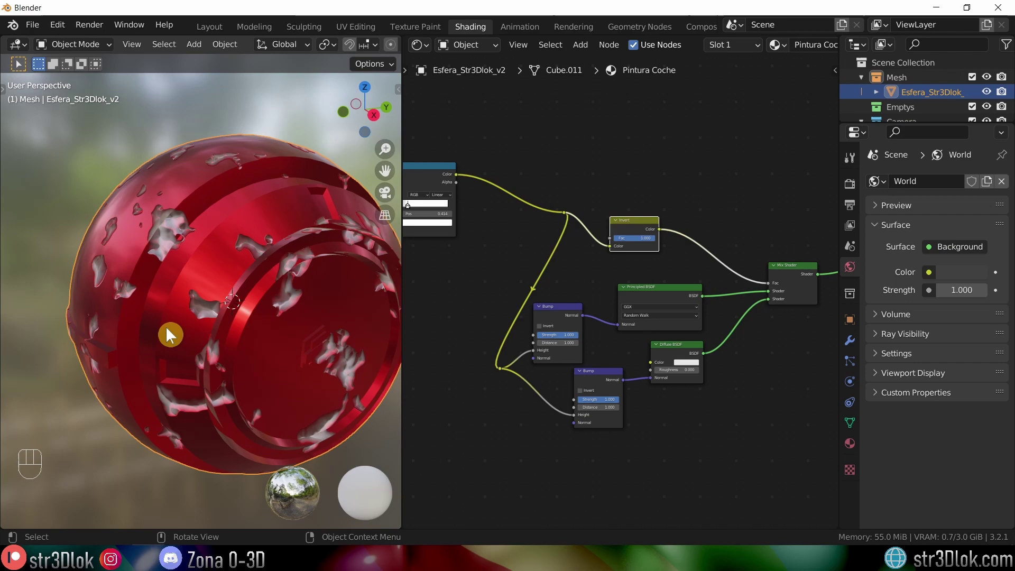
Step: Connect Invert to the Mix Shader Fac and tighten the ColorRamp stops, black stop near 0.262
{"action": "middle_click", "coordinate": [176, 328]}
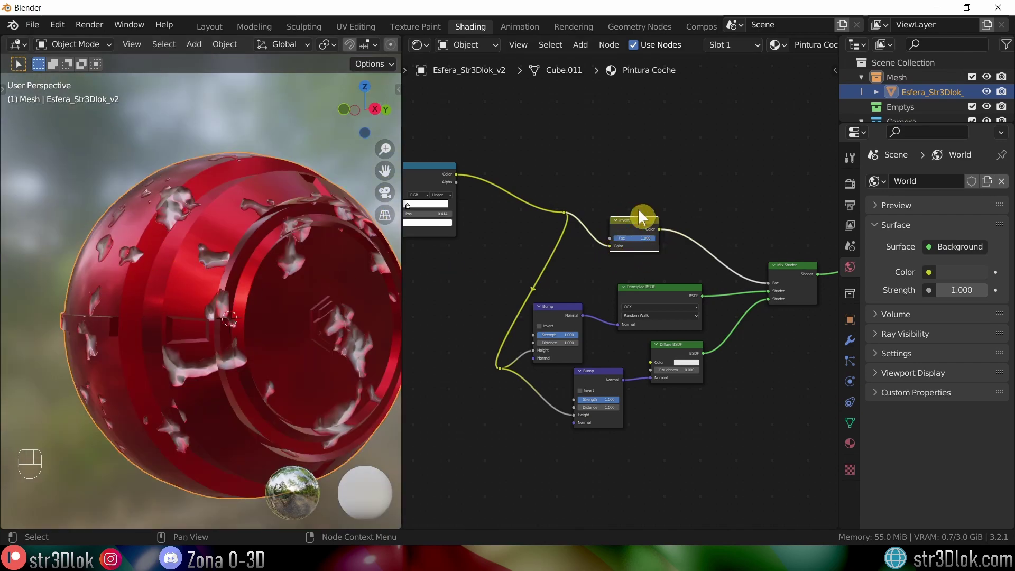
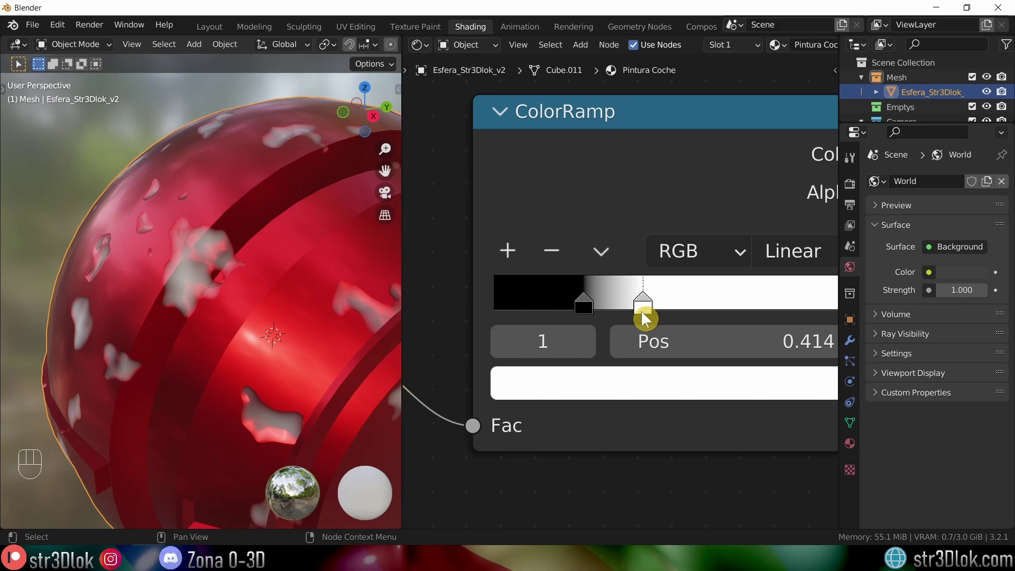
{"action": "left_click_drag", "start_coordinate": [644, 308], "coordinate": [594, 308]}
{"action": "left_click_drag", "start_coordinate": [600, 303], "coordinate": [592, 312]}
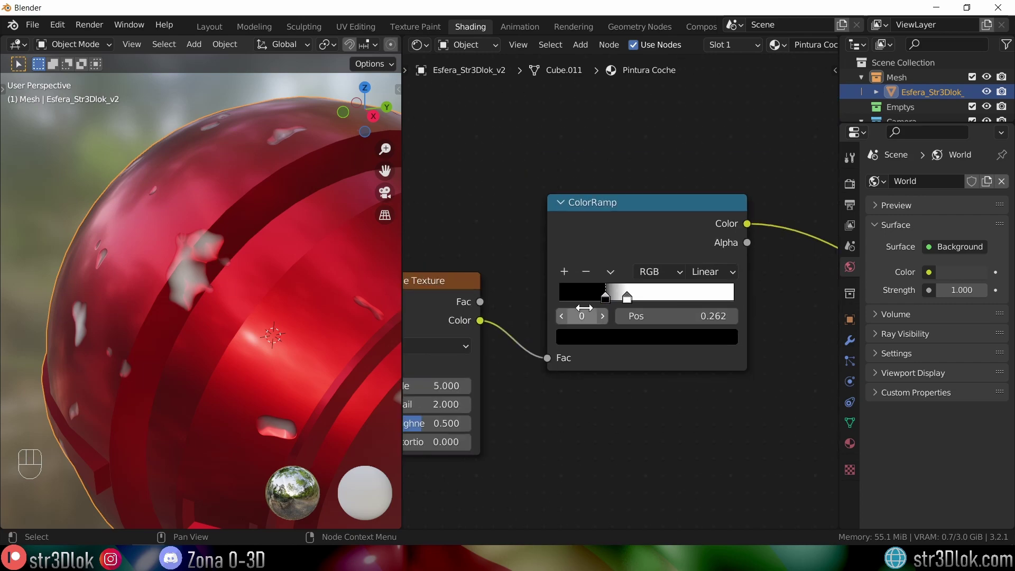
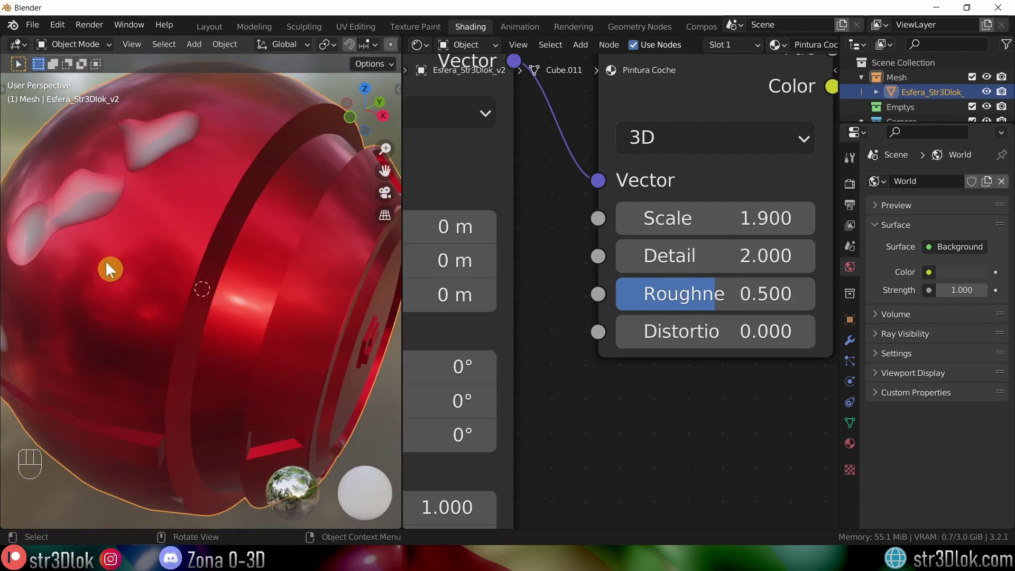
Step: Set the Noise Texture Scale to 1.9 and Detail to 10.7 for large soft patches
{"action": "middle_click", "coordinate": [111, 263]}
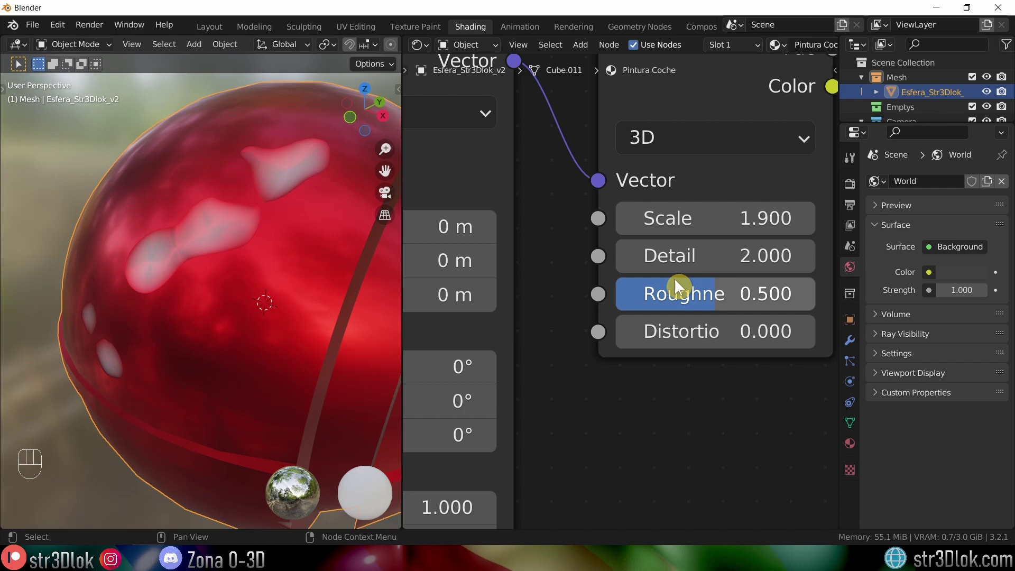
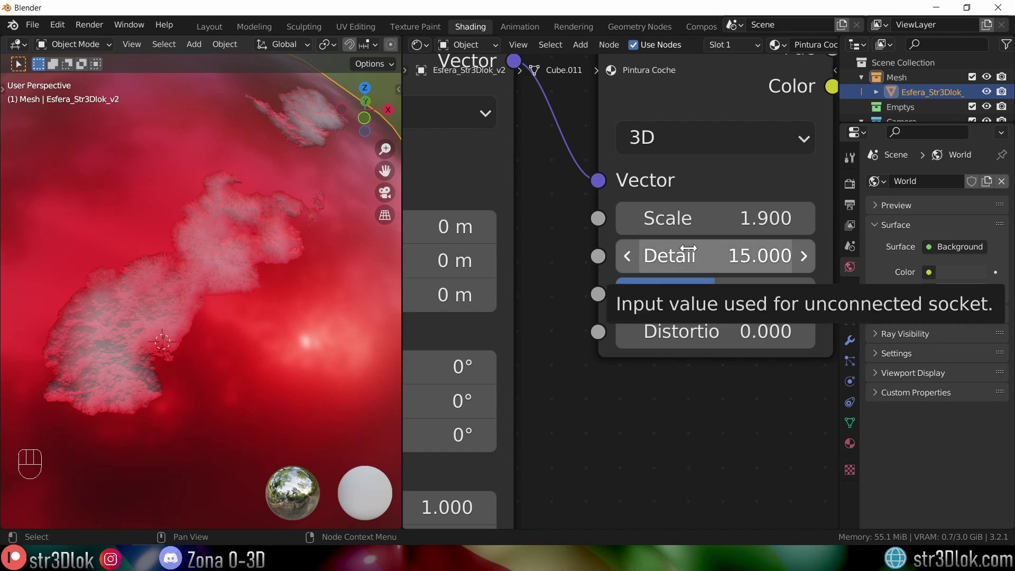
Step: Tweak the Noise Texture until Detail settles at 6 and Roughness at 0.5
{"action": "left_click", "coordinate": [308, 340]}
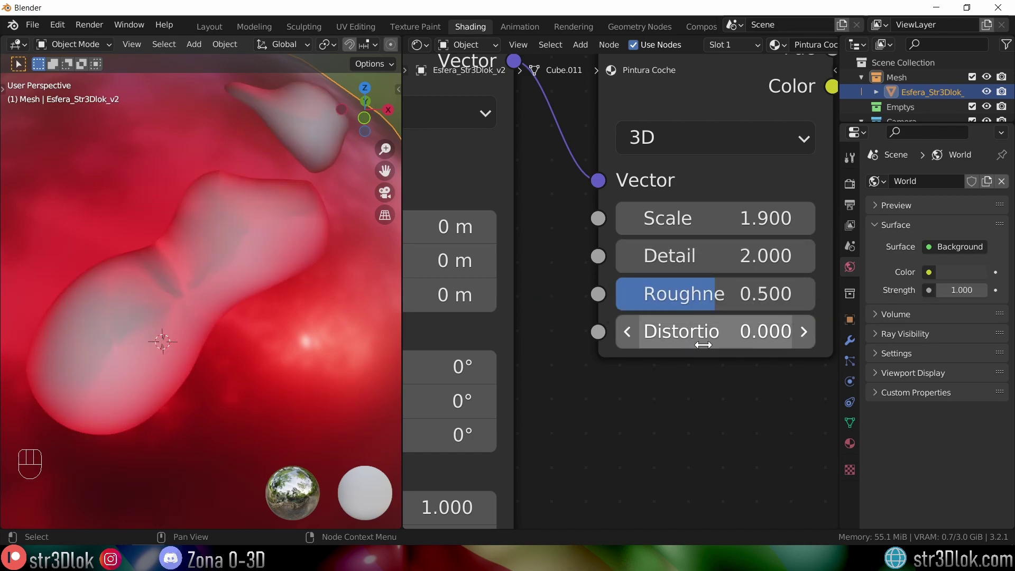
{"action": "left_click", "coordinate": [308, 340]}
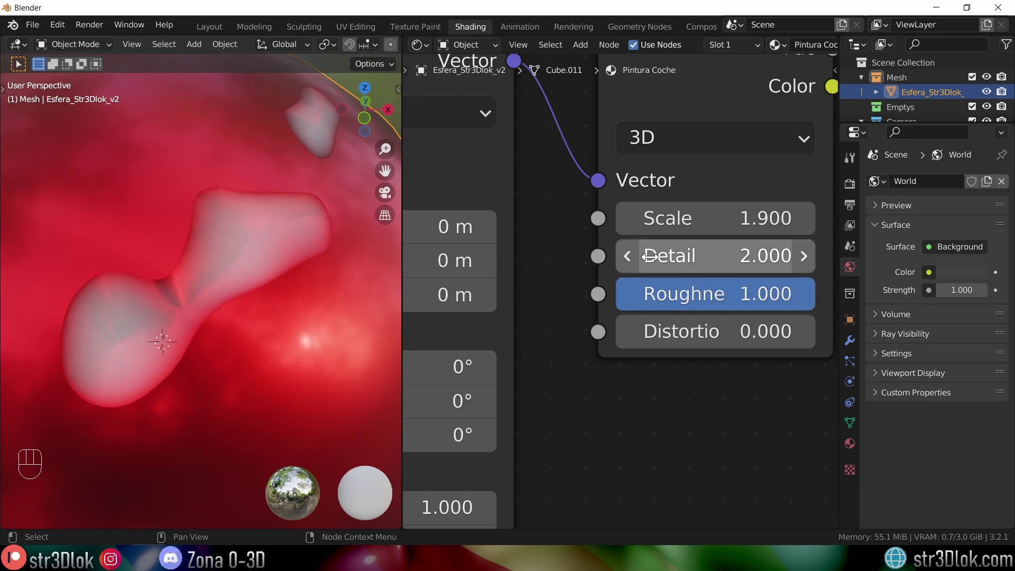
{"action": "left_click", "coordinate": [308, 340]}
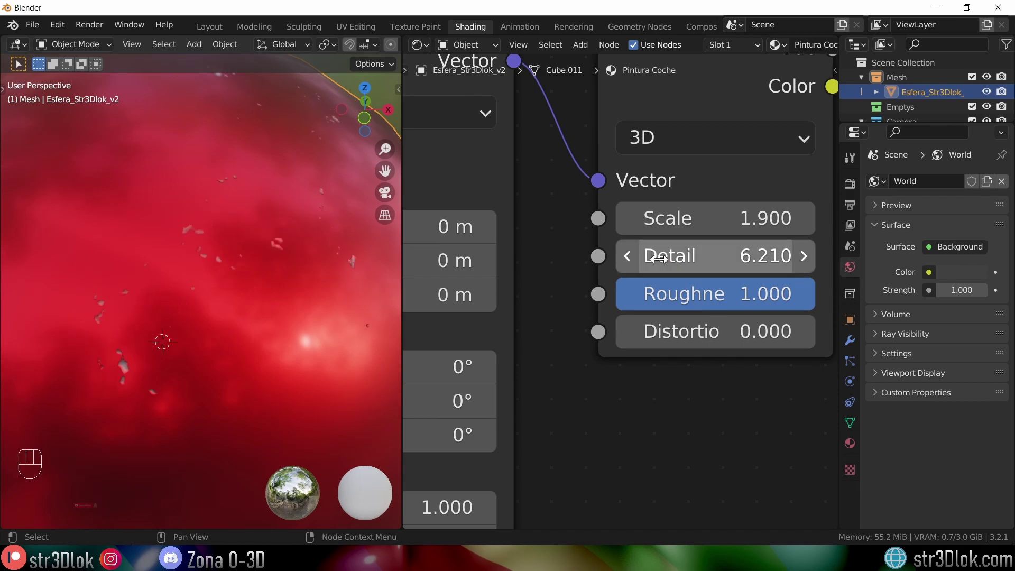
{"action": "left_click", "coordinate": [308, 340]}
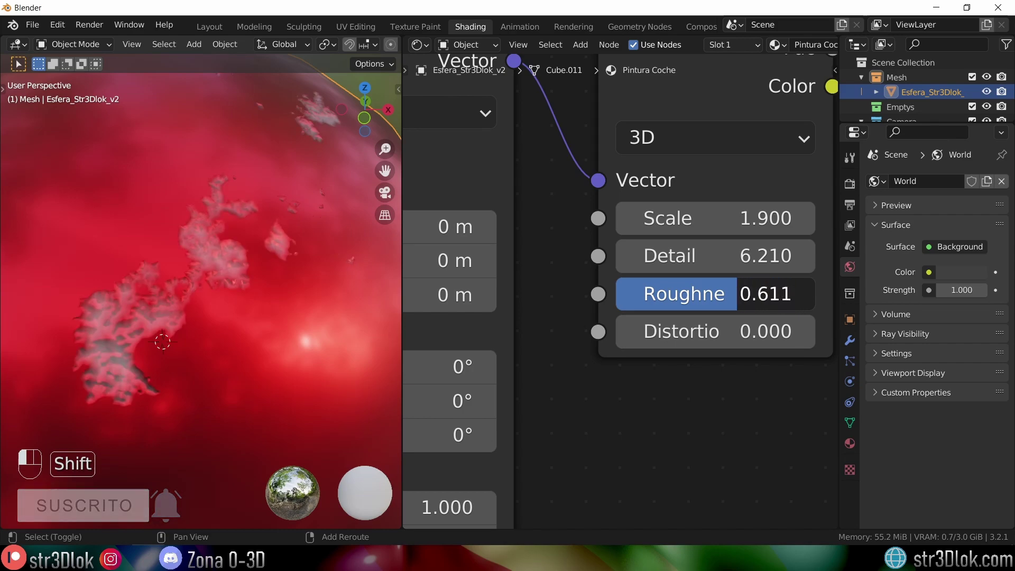
{"action": "left_click", "coordinate": [307, 340]}
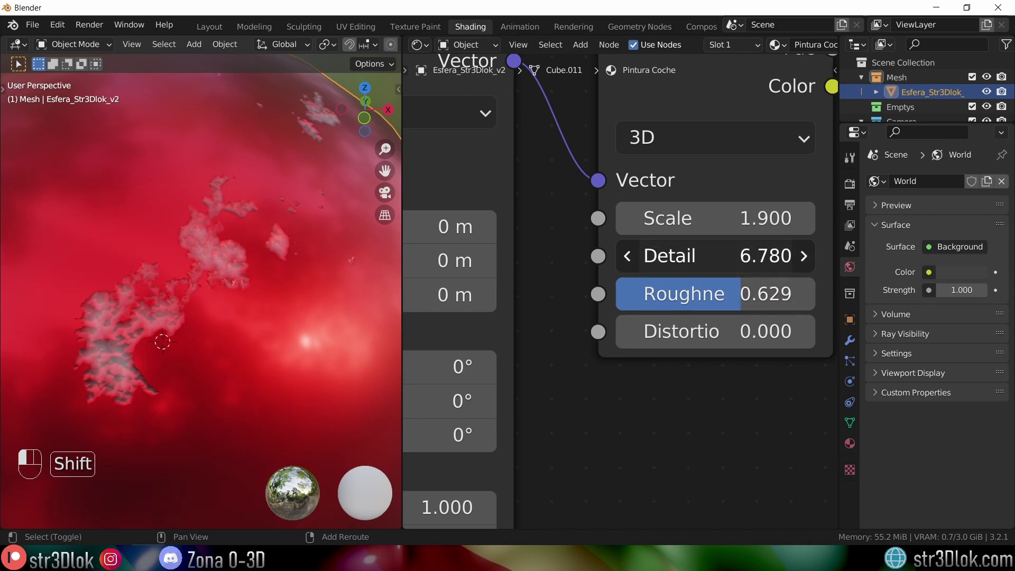
{"action": "left_click", "coordinate": [308, 340]}
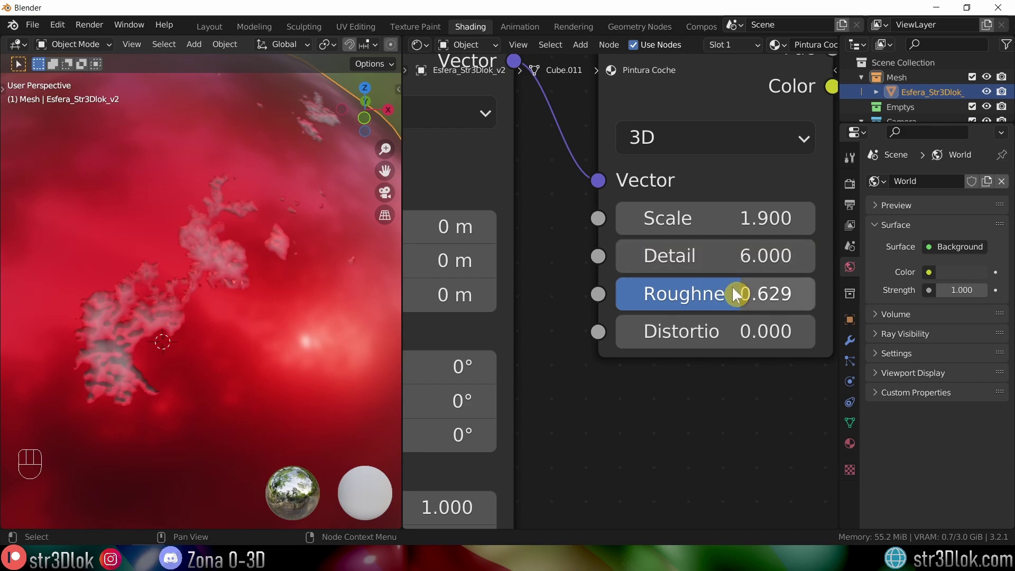
{"action": "left_click", "coordinate": [308, 340]}
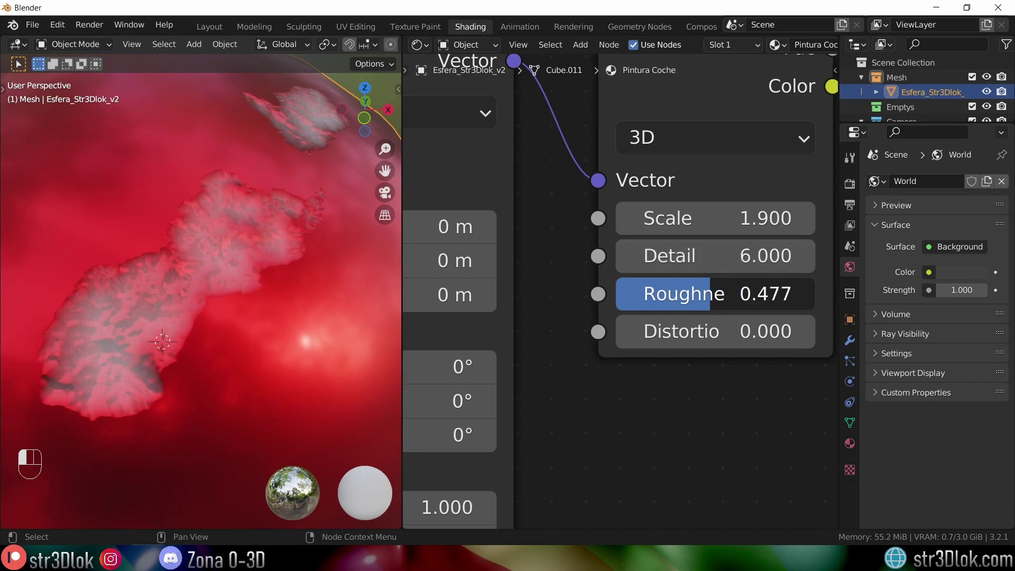
{"action": "left_click", "coordinate": [307, 340]}
{"action": "key", "text": "ctrl+z"}
Step: Inspect the patches on the sphere and raise the Noise Texture Distortion to about 1.33
{"action": "middle_click", "coordinate": [259, 305]}
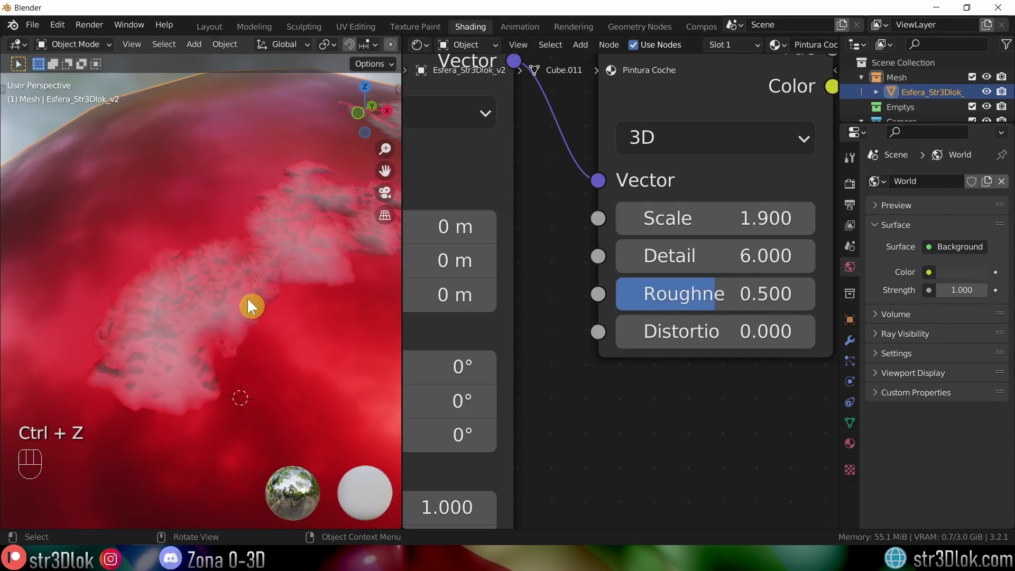
{"action": "left_click_drag", "start_coordinate": [265, 307], "coordinate": [297, 289]}
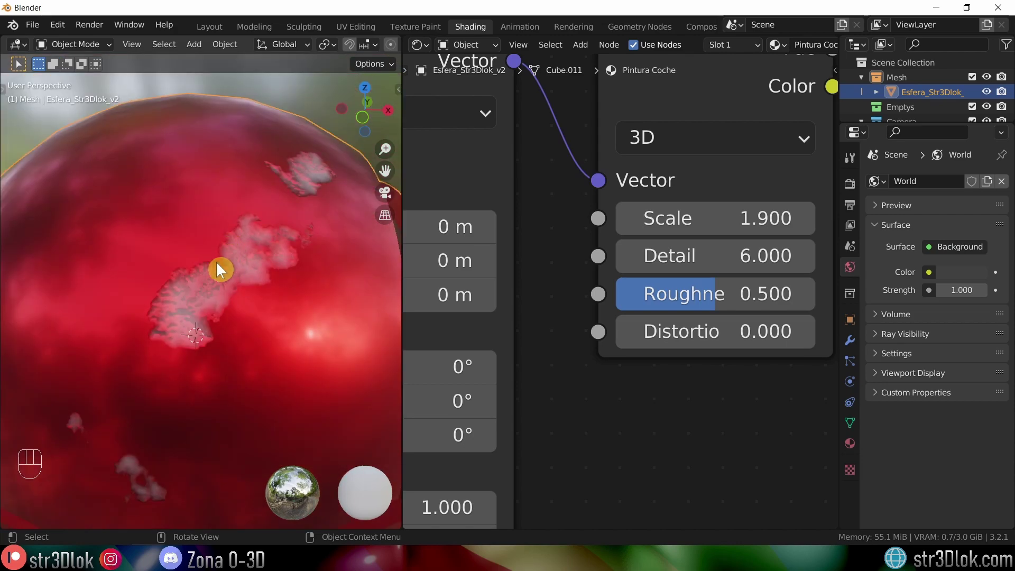
{"action": "middle_click", "coordinate": [222, 272]}
{"action": "middle_click", "coordinate": [216, 297]}
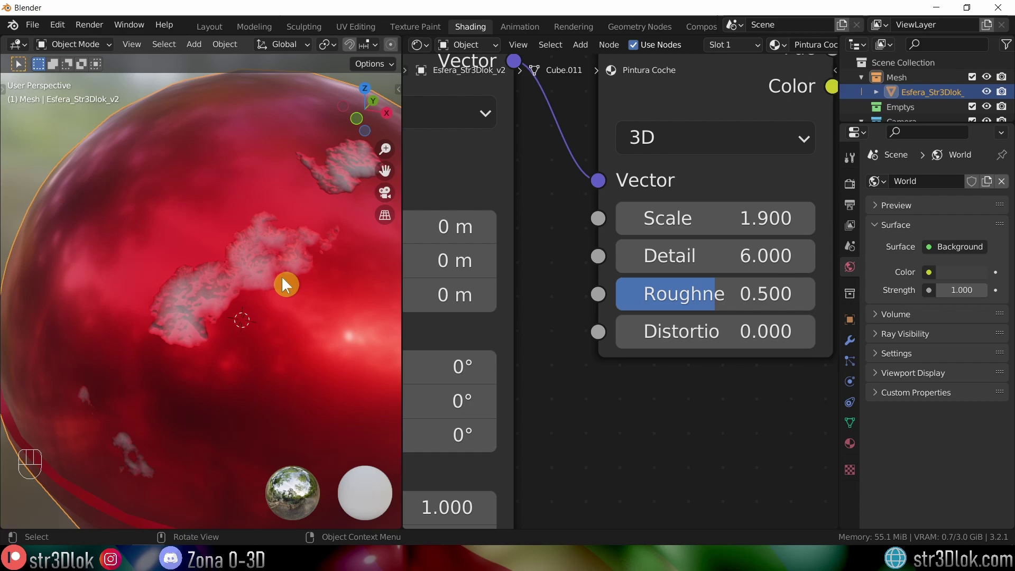
{"action": "middle_click", "coordinate": [213, 343]}
{"action": "left_click_drag", "start_coordinate": [225, 309], "coordinate": [426, 265]}
Step: Set the Noise Texture distortion to 1.33 and orbit the sphere to check the smeared patches
{"action": "left_click", "coordinate": [321, 319]}
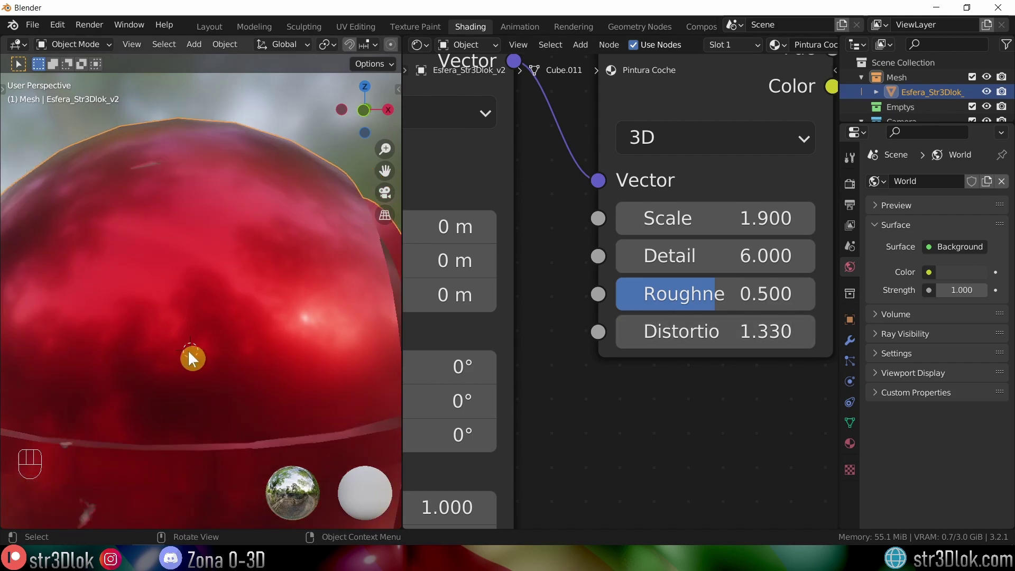
{"action": "middle_click", "coordinate": [176, 163]}
{"action": "middle_click", "coordinate": [210, 325]}
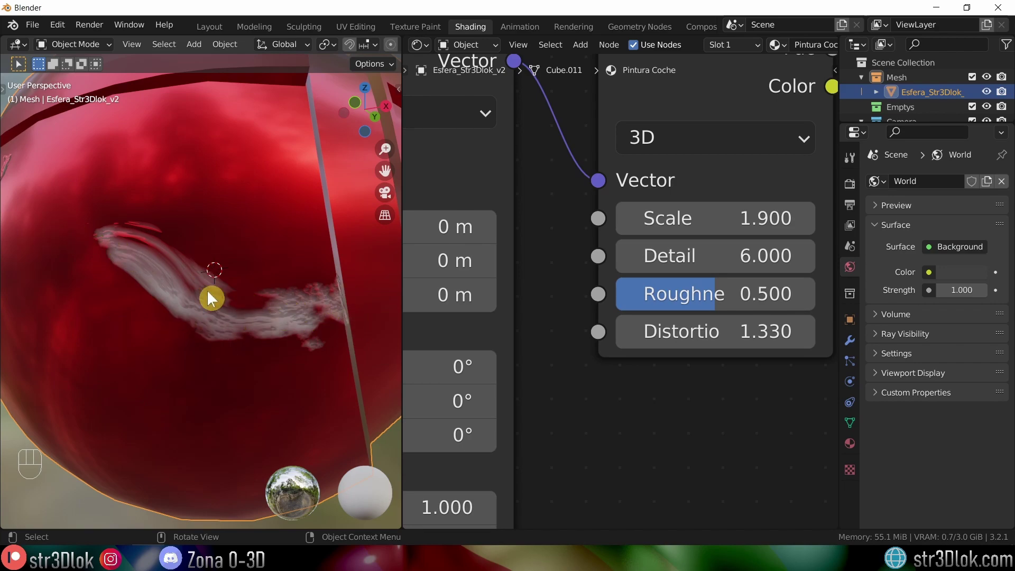
{"action": "middle_click", "coordinate": [126, 287]}
{"action": "left_click_drag", "start_coordinate": [226, 241], "coordinate": [237, 276]}
{"action": "middle_click", "coordinate": [286, 300]}
{"action": "middle_click", "coordinate": [258, 300]}
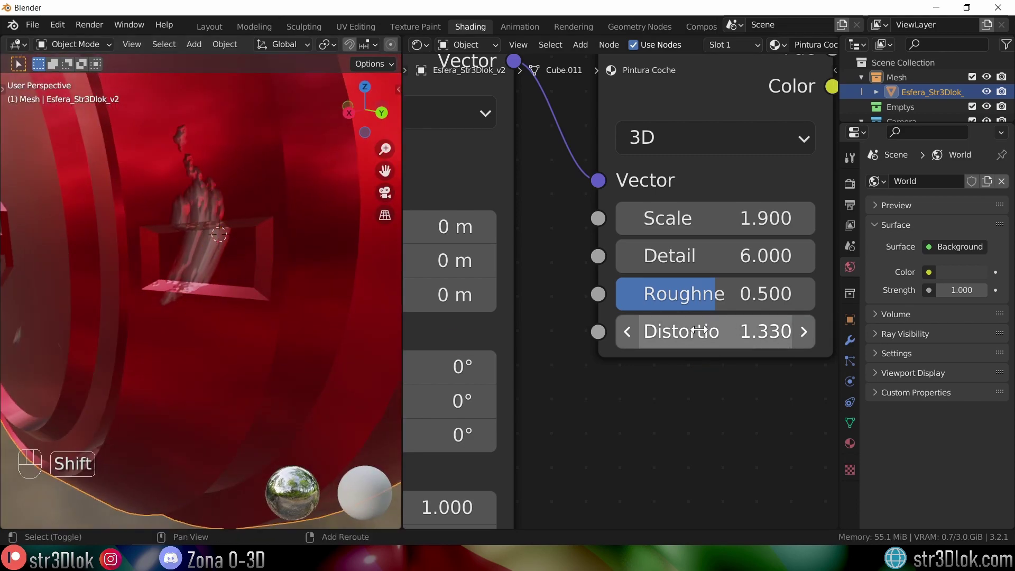
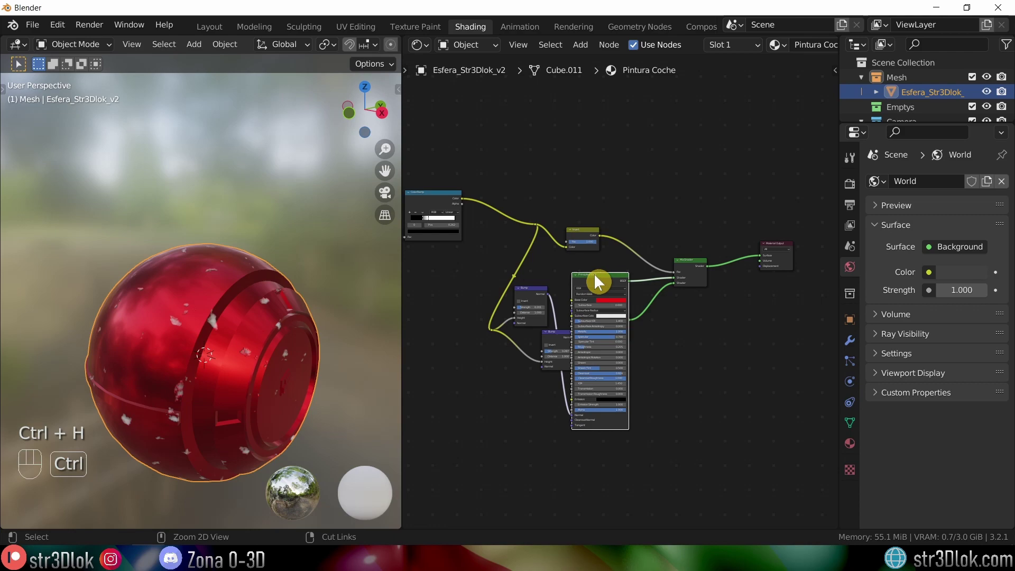
Step: Pan the node editor onto the Principled BSDF node
{"action": "middle_click", "coordinate": [600, 368]}
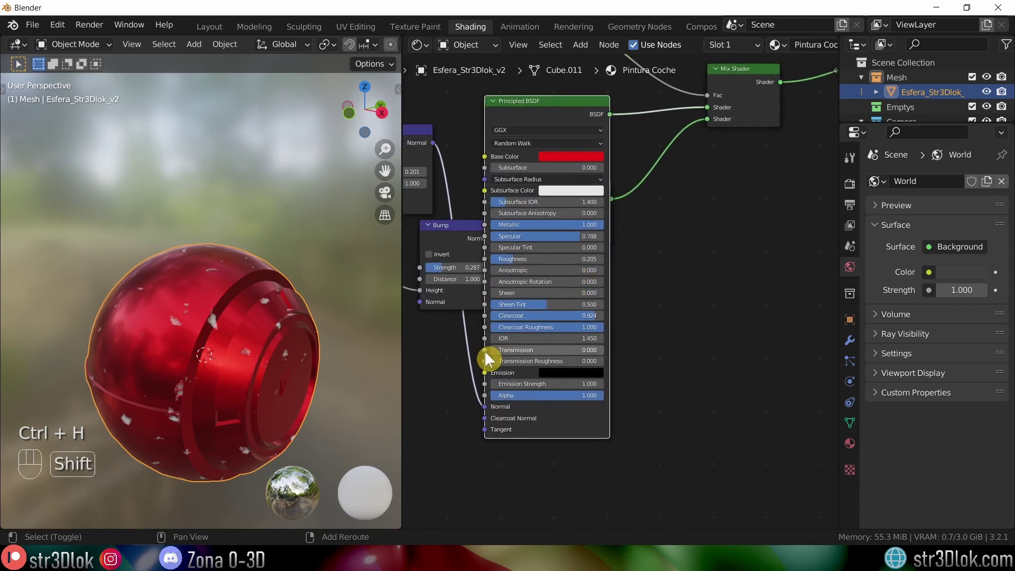
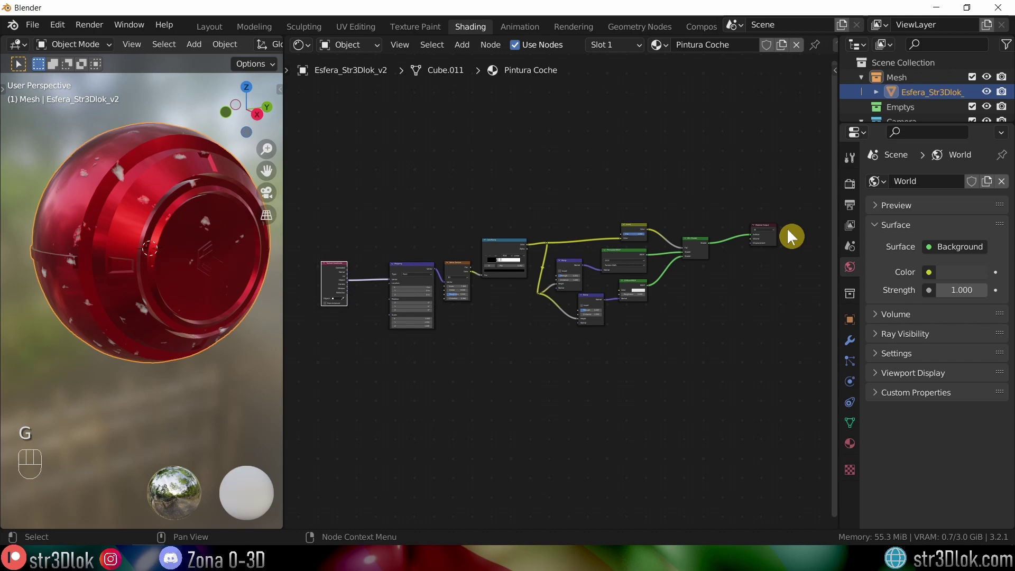
Step: Group all car paint shader nodes except the output into a single node group
{"action": "left_click_drag", "start_coordinate": [363, 185], "coordinate": [728, 394]}
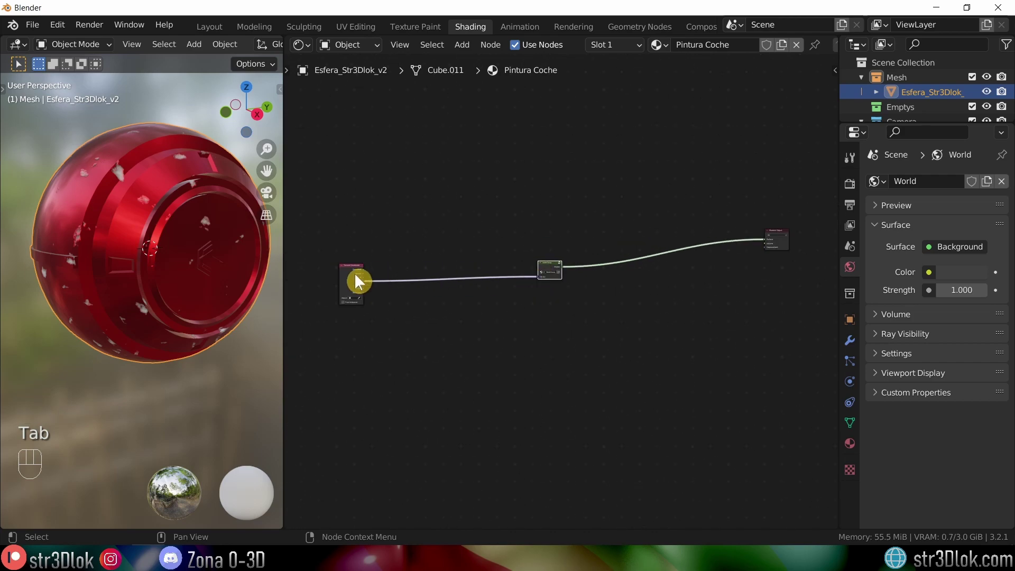
{"action": "left_click", "coordinate": [347, 280]}
{"action": "left_click", "coordinate": [787, 234]}
{"action": "key", "text": "g"}
{"action": "middle_click", "coordinate": [496, 242]}
Step: Rename the node group to G_Pintura_Coche and widen it to show the full name
{"action": "left_click", "coordinate": [616, 216]}
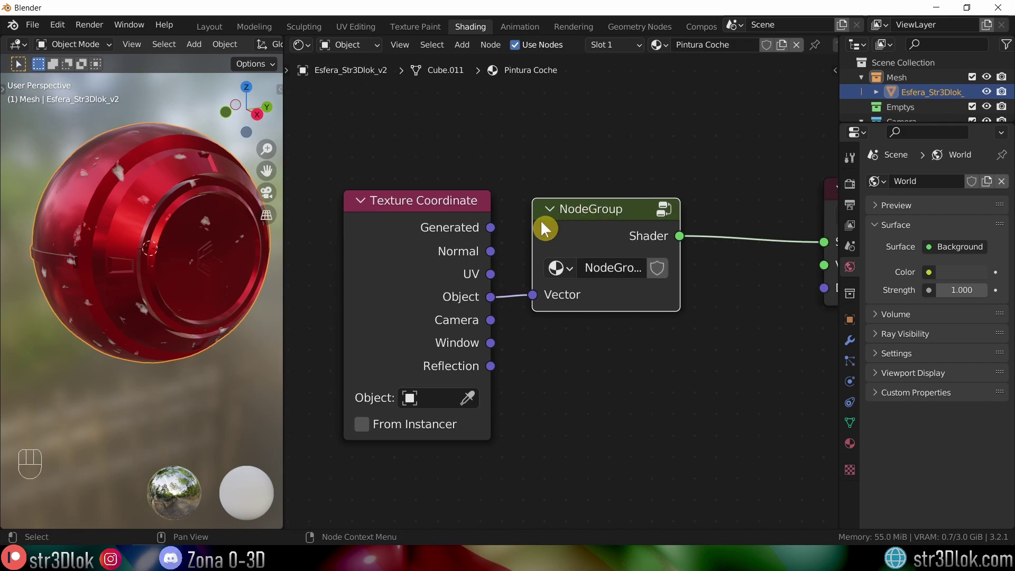
{"action": "left_click_drag", "start_coordinate": [684, 267], "coordinate": [662, 271]}
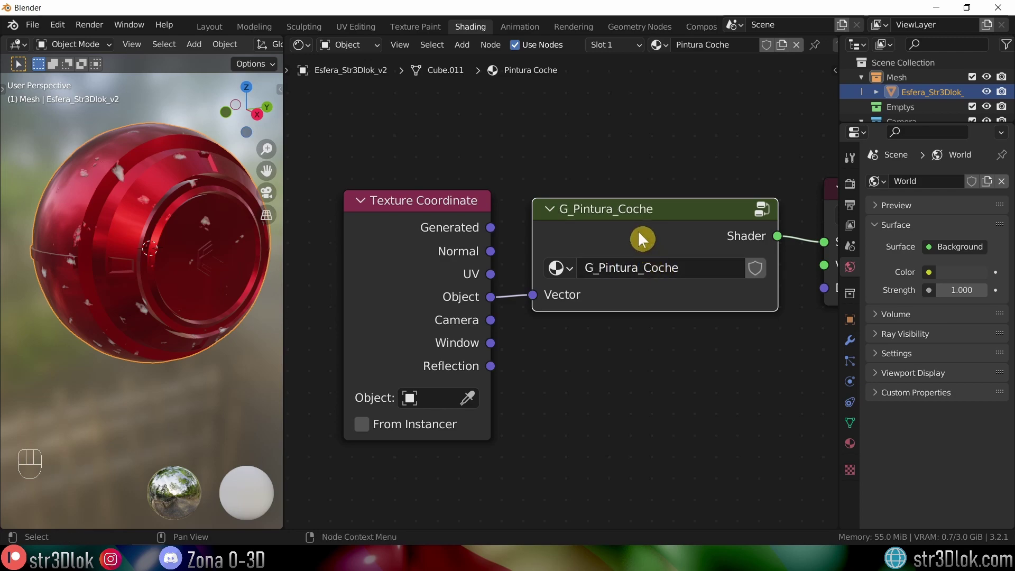
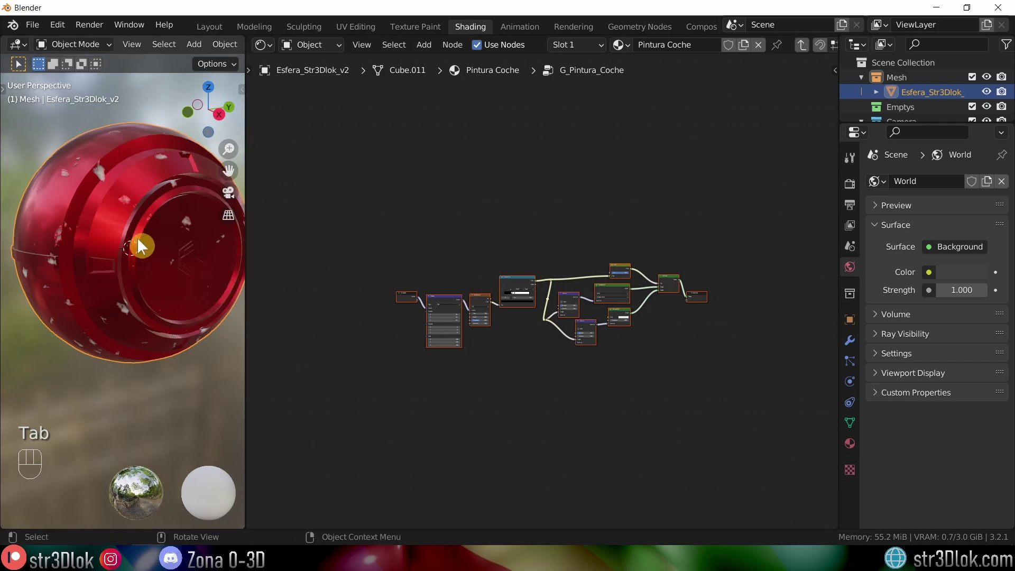
Step: Expose the noise scale, detail and distortion as group inputs on the Group Input node
{"action": "middle_click", "coordinate": [133, 264]}
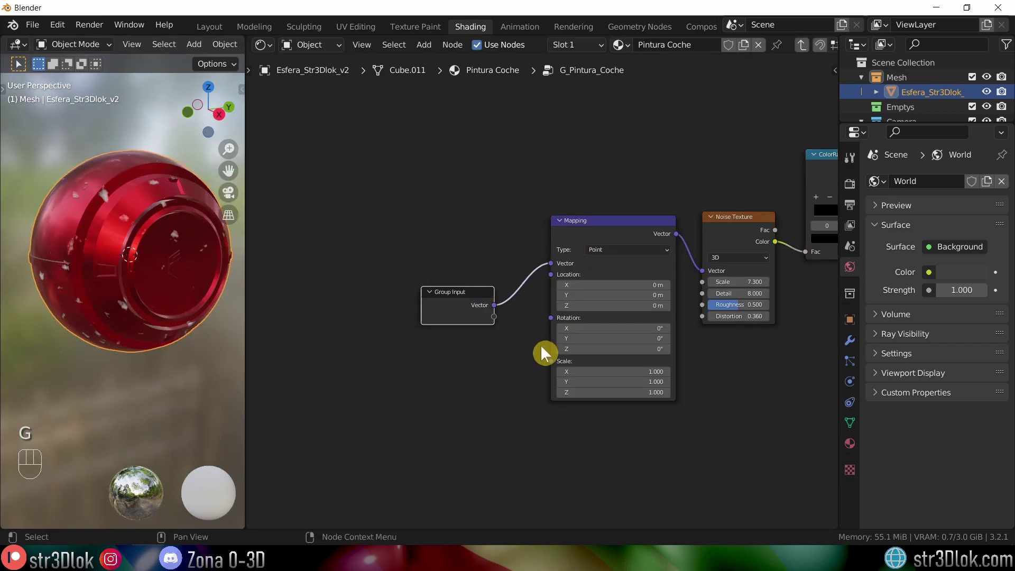
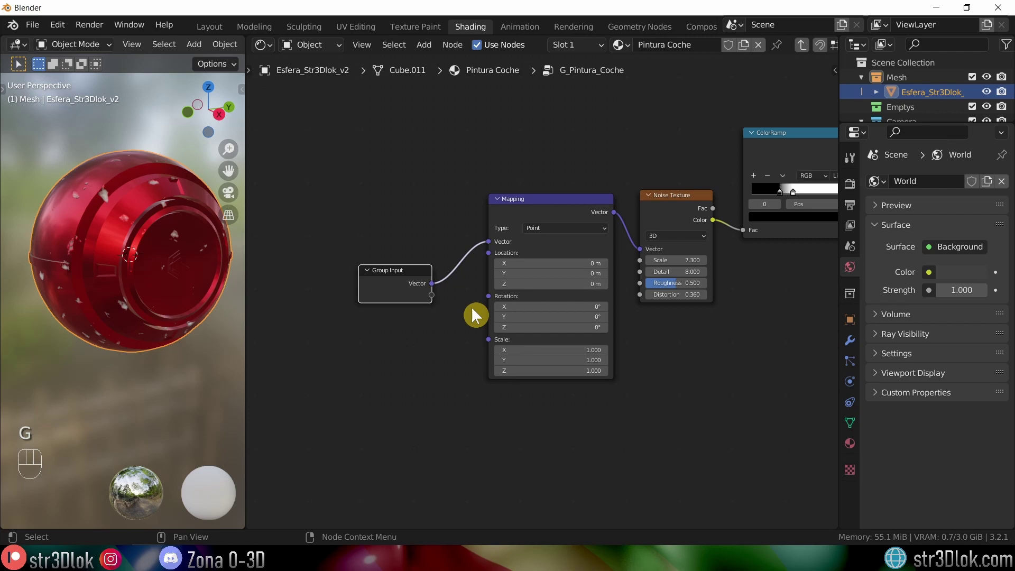
{"action": "left_click", "coordinate": [670, 257]}
{"action": "left_click_drag", "start_coordinate": [642, 114], "coordinate": [675, 274]}
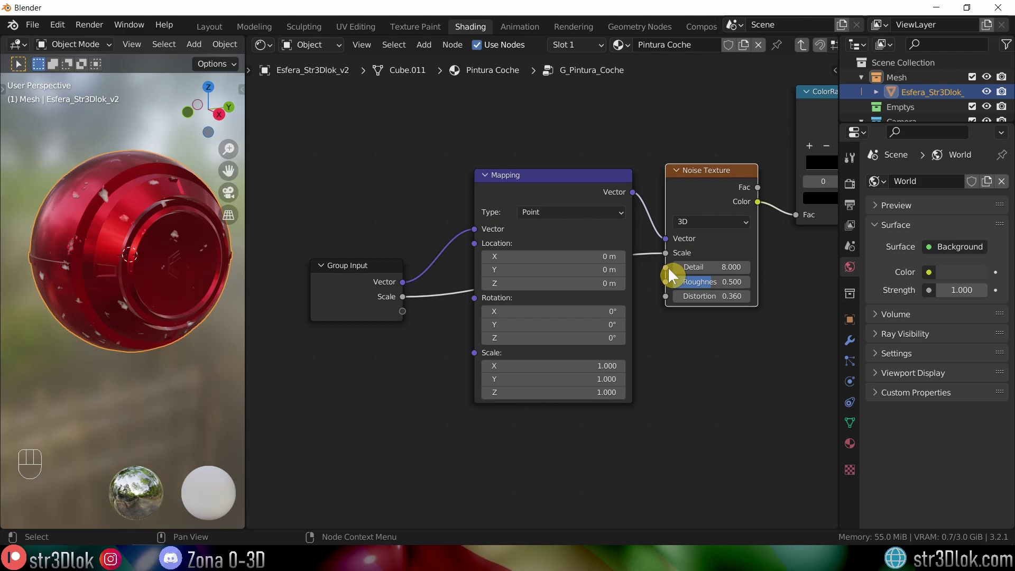
{"action": "left_click_drag", "start_coordinate": [642, 155], "coordinate": [406, 317]}
{"action": "left_click_drag", "start_coordinate": [570, 284], "coordinate": [408, 328]}
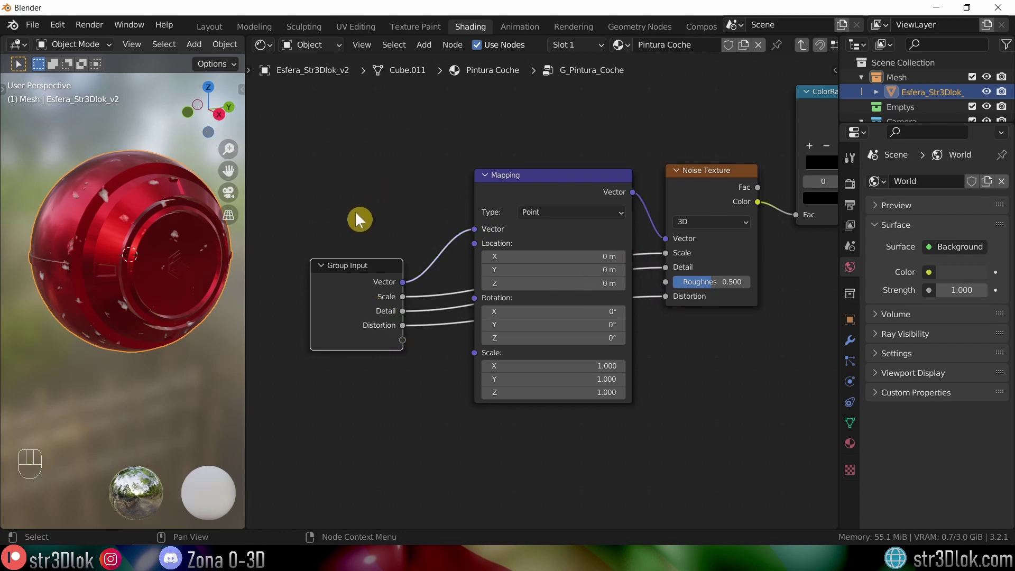
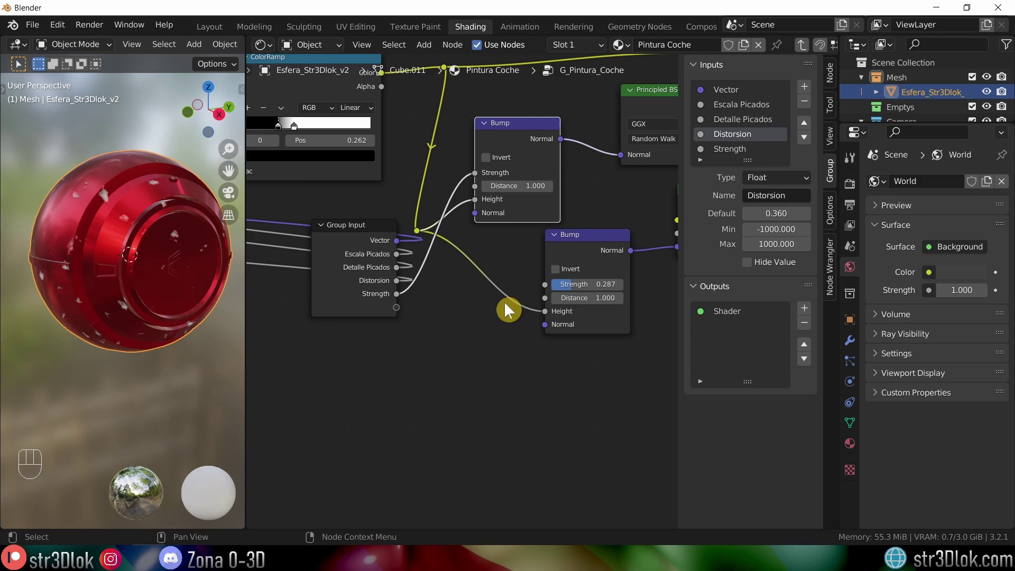
Step: Feed the Fuerza Normales strength into both bumps and expose Base Color, Clearcoat and Clearcoat Roughness
{"action": "left_click_drag", "start_coordinate": [551, 332], "coordinate": [506, 362]}
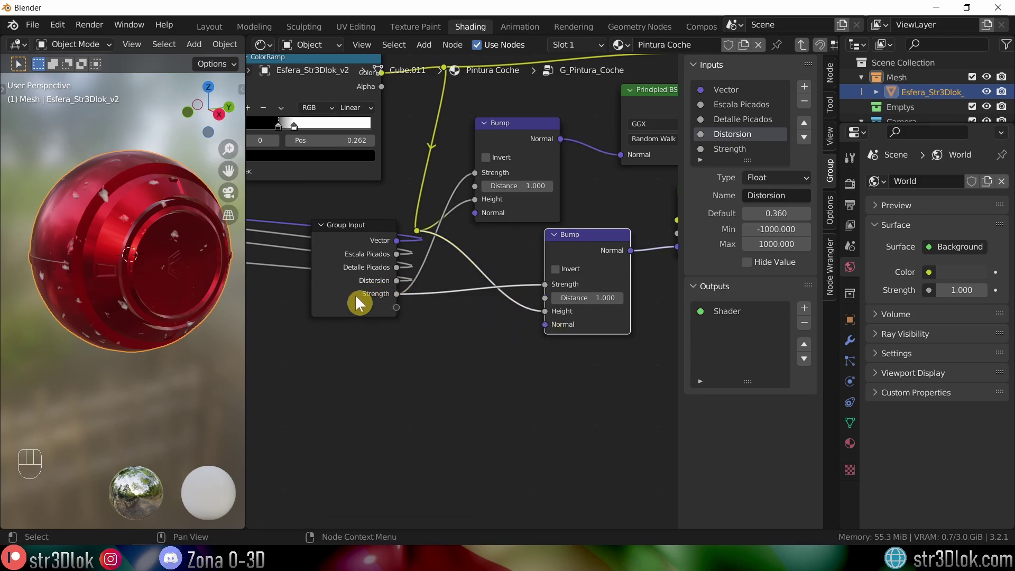
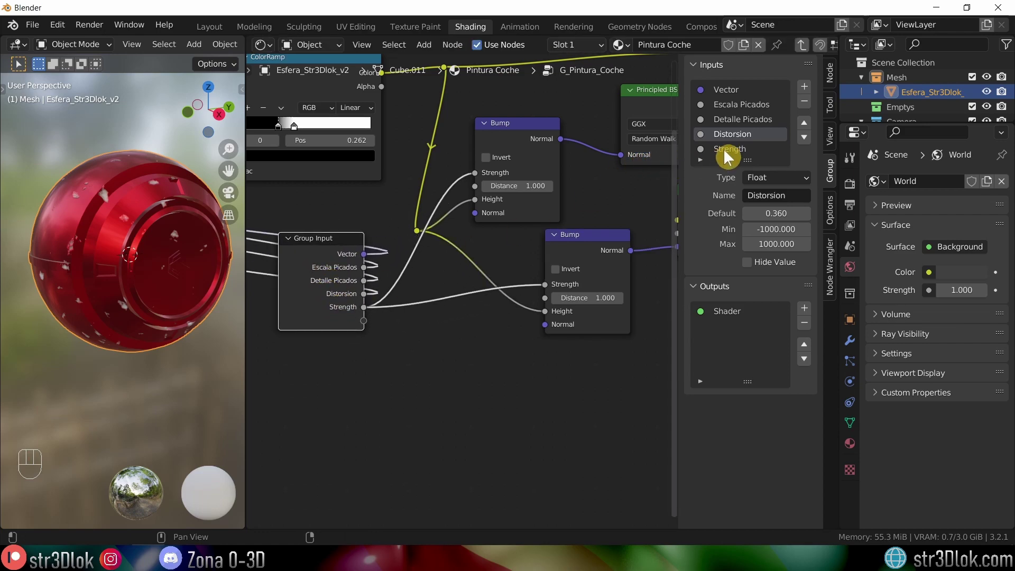
{"action": "left_click_drag", "start_coordinate": [732, 154], "coordinate": [138, 530]}
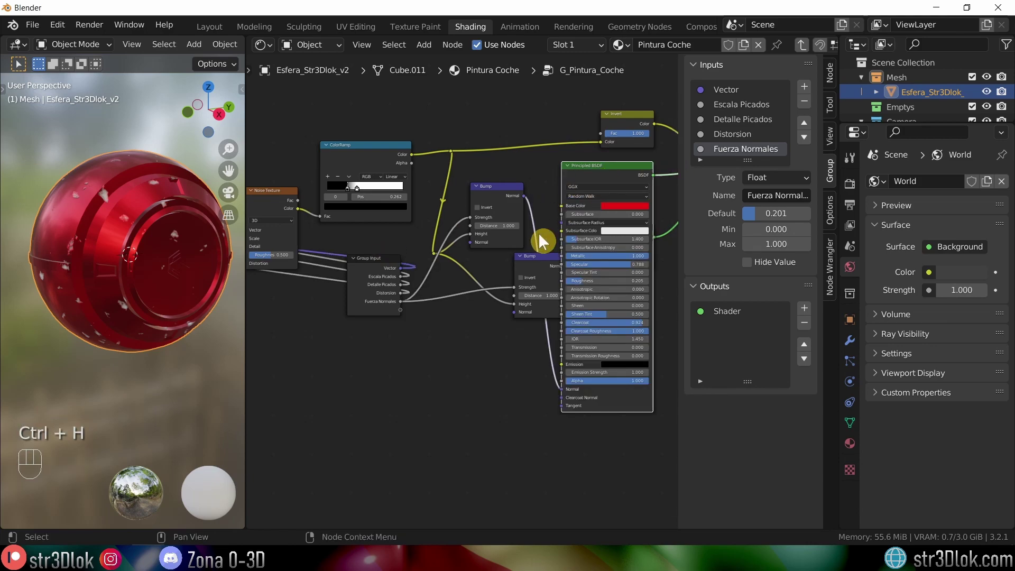
{"action": "left_click_drag", "start_coordinate": [592, 190], "coordinate": [521, 295]}
{"action": "left_click_drag", "start_coordinate": [522, 295], "coordinate": [429, 307]}
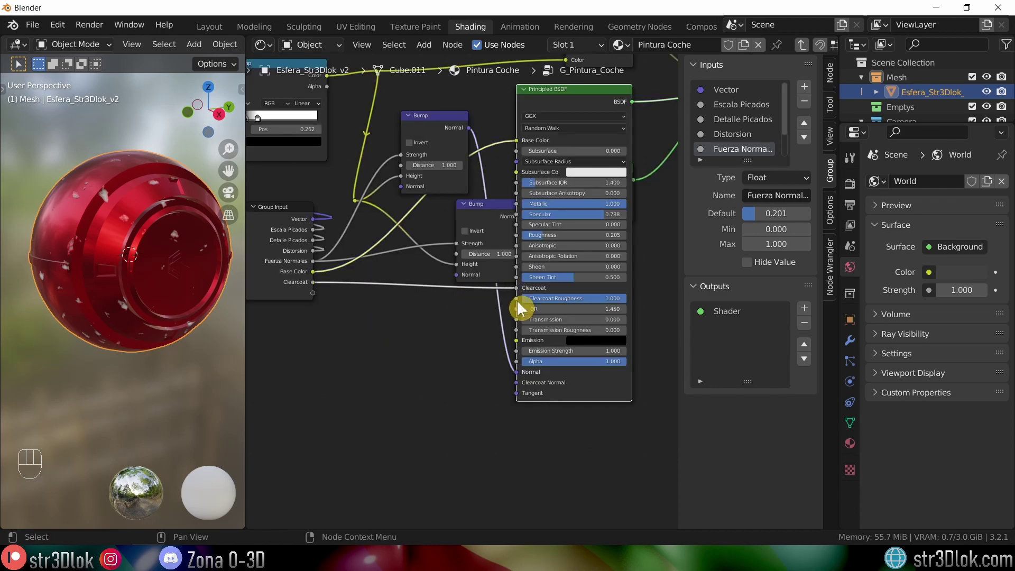
{"action": "left_click_drag", "start_coordinate": [510, 304], "coordinate": [332, 292]}
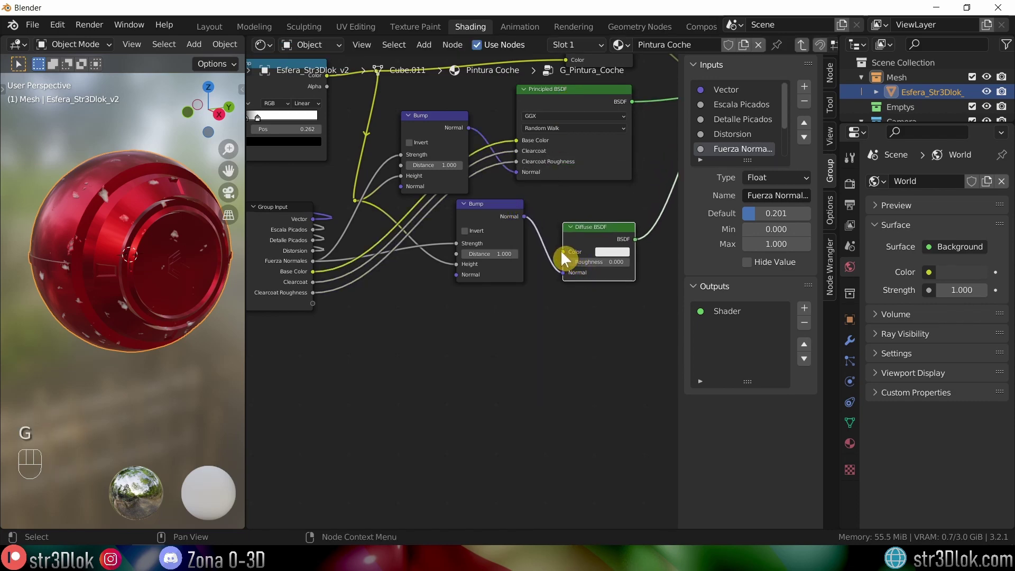
Step: Expose the diffuse colour as a Color Metal input and move it up after Base Color
{"action": "left_click_drag", "start_coordinate": [551, 205], "coordinate": [316, 310]}
{"action": "left_click", "coordinate": [300, 288]}
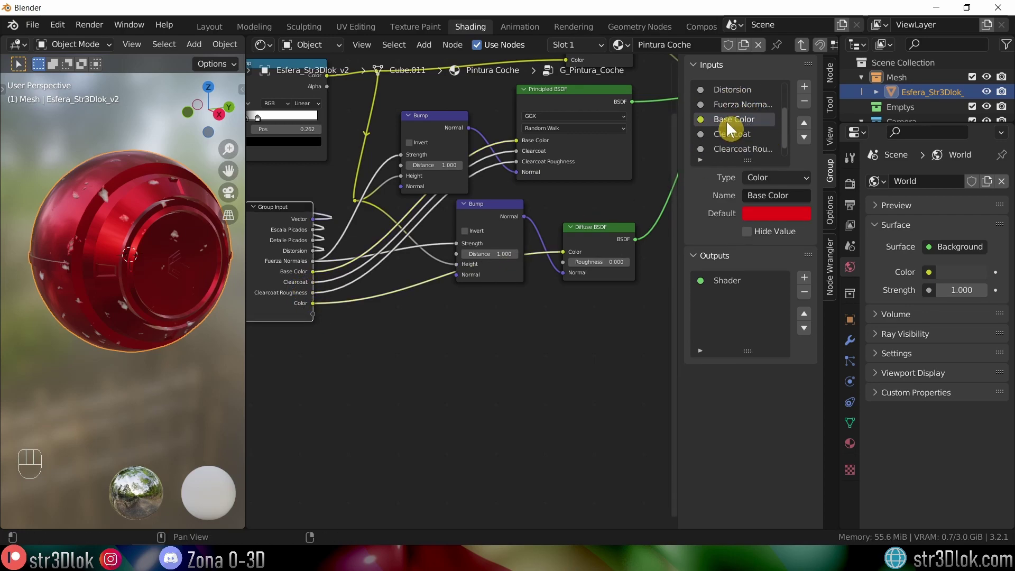
{"action": "left_click_drag", "start_coordinate": [734, 155], "coordinate": [733, 155]}
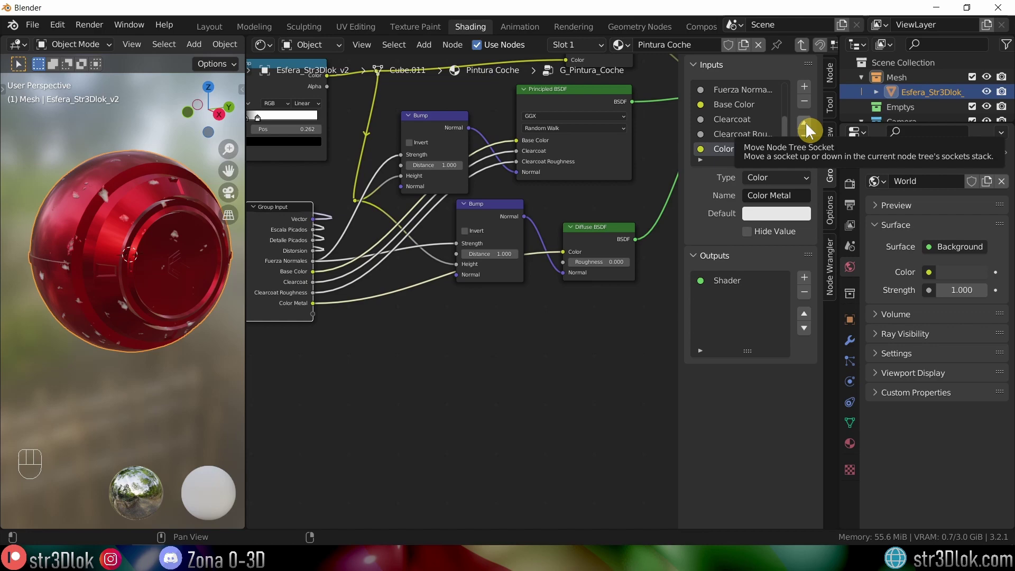
{"action": "left_click", "coordinate": [812, 129]}
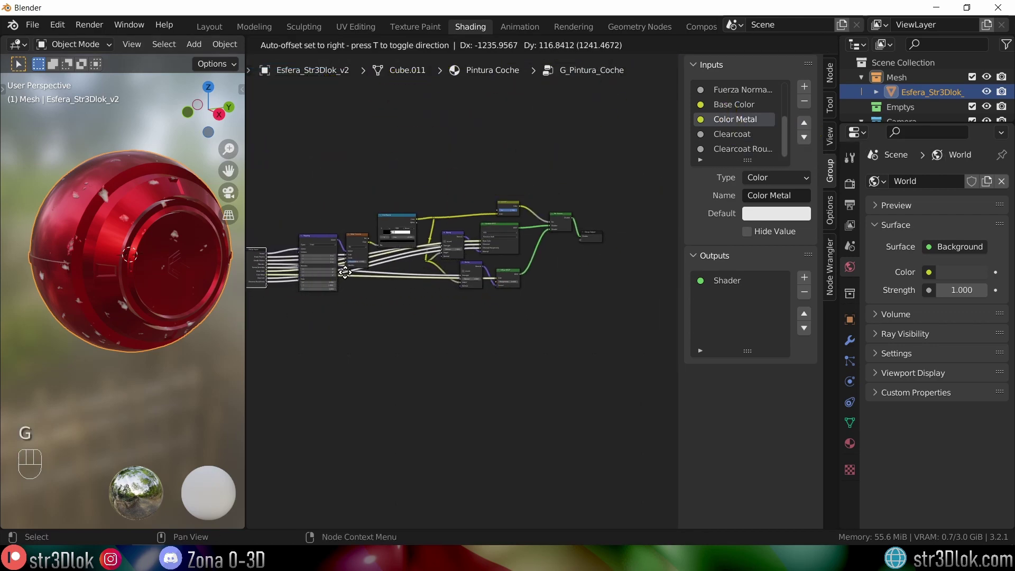
Step: Recentre the node view on the closed G_Pintura_Coche group node
{"action": "middle_click", "coordinate": [354, 271]}
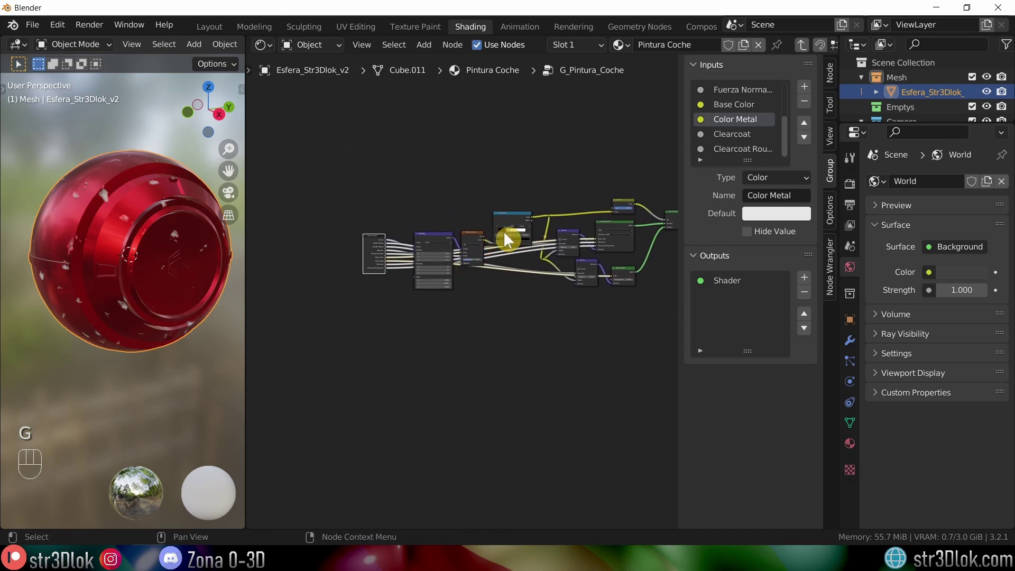
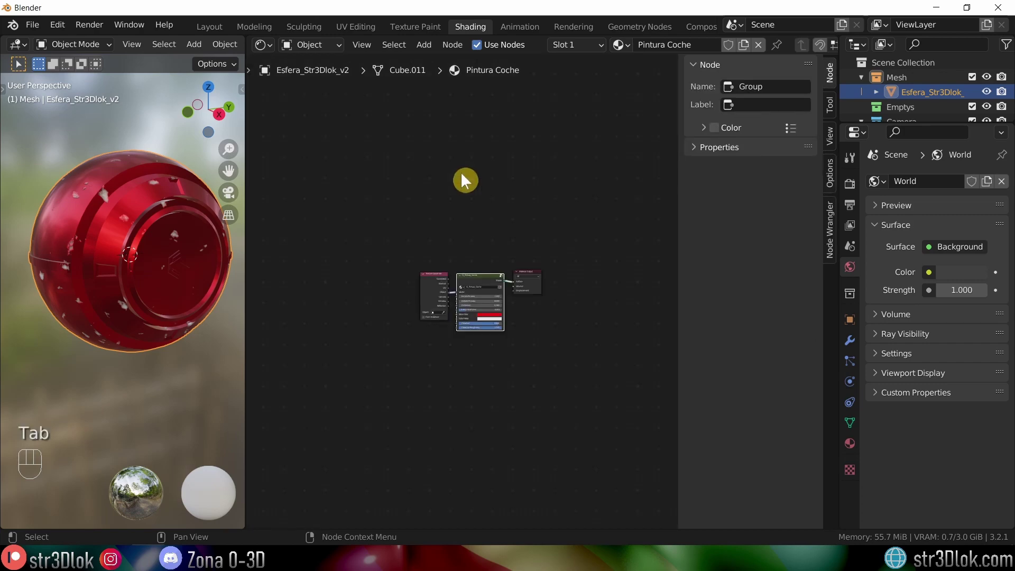
{"action": "middle_click", "coordinate": [530, 299]}
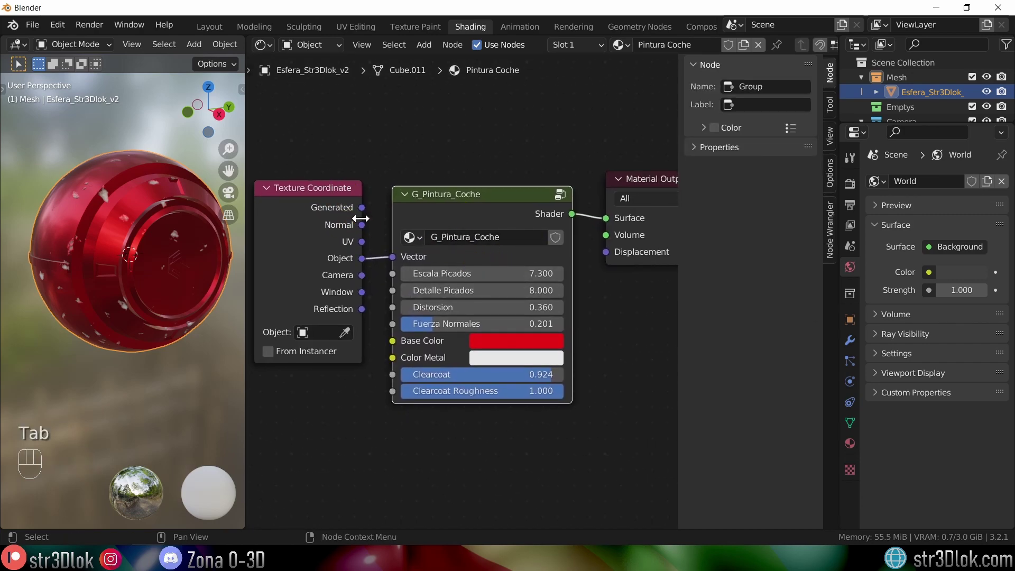
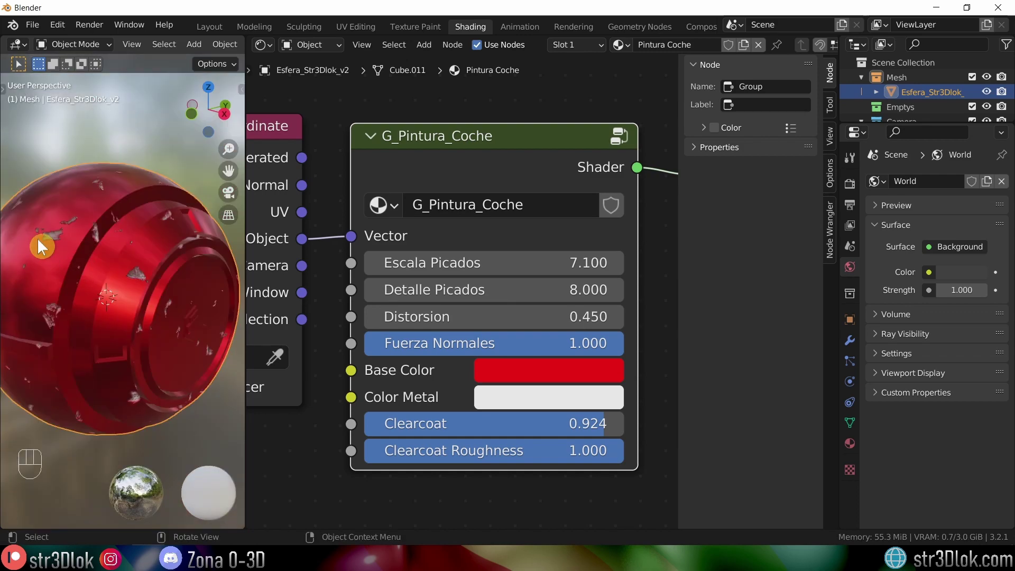
Step: Make Base Color blue and Color Metal red, then lower Fuerza Normales to about 0.59
{"action": "middle_click", "coordinate": [151, 309]}
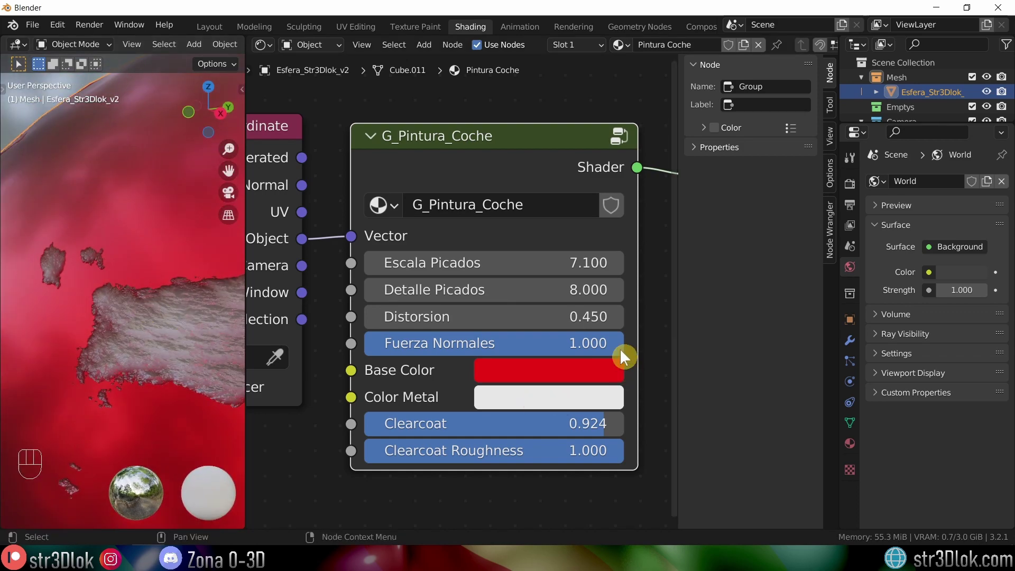
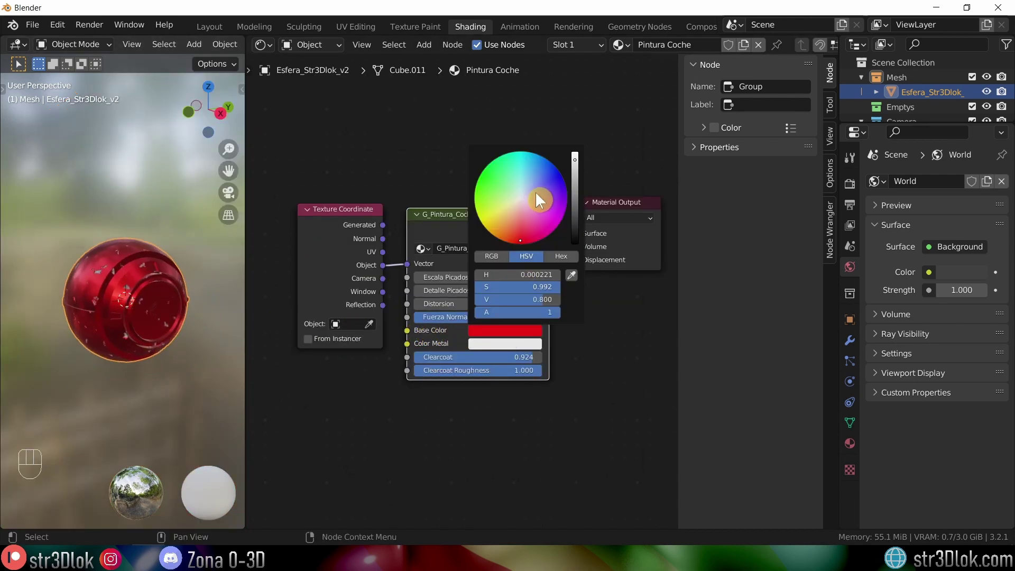
{"action": "left_click", "coordinate": [495, 347]}
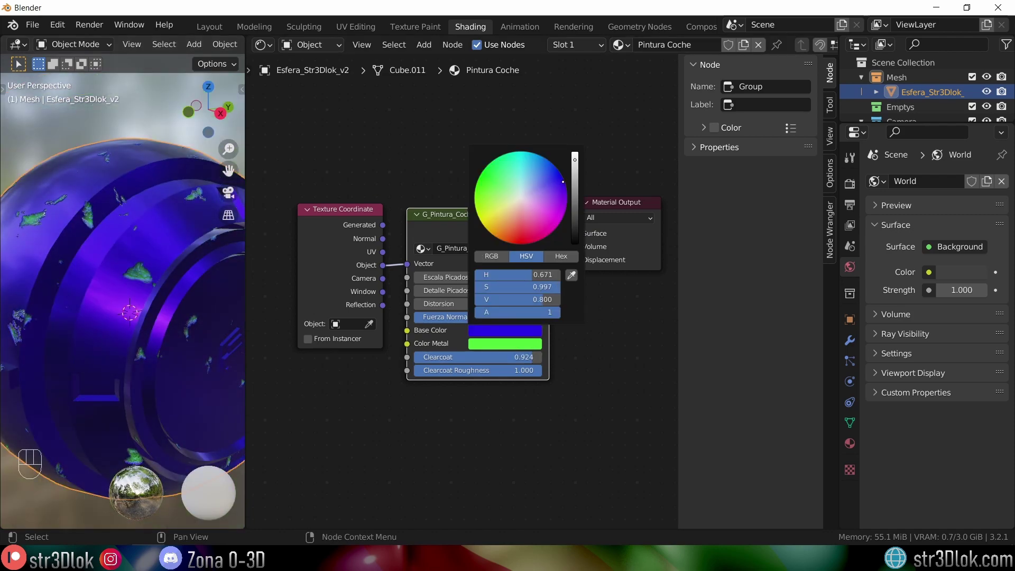
{"action": "left_click", "coordinate": [519, 349]}
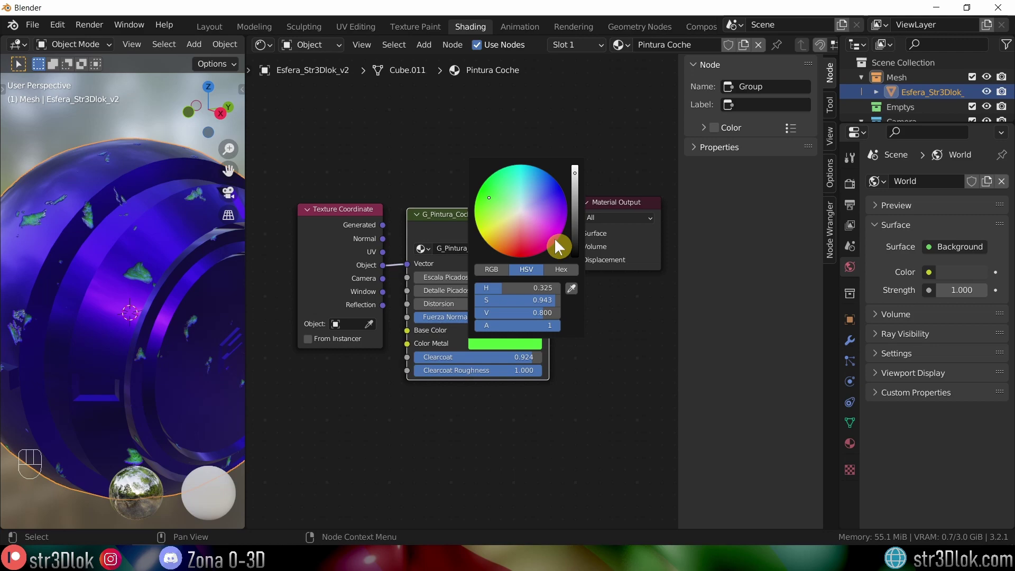
{"action": "left_click_drag", "start_coordinate": [162, 385], "coordinate": [167, 365]}
{"action": "left_click_drag", "start_coordinate": [110, 349], "coordinate": [120, 341]}
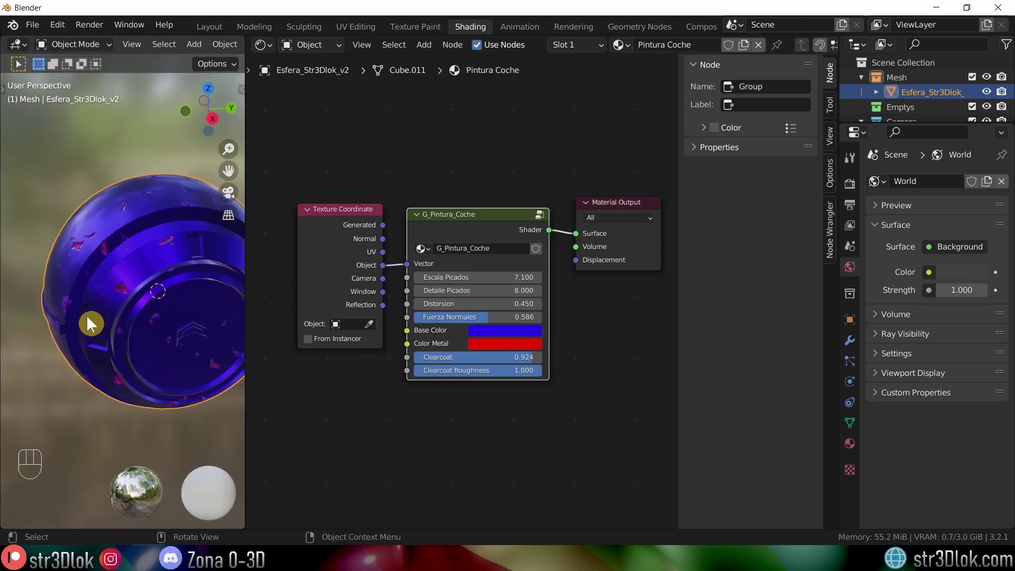
{"action": "left_click_drag", "start_coordinate": [123, 314], "coordinate": [129, 305]}
{"action": "middle_click", "coordinate": [139, 304]}
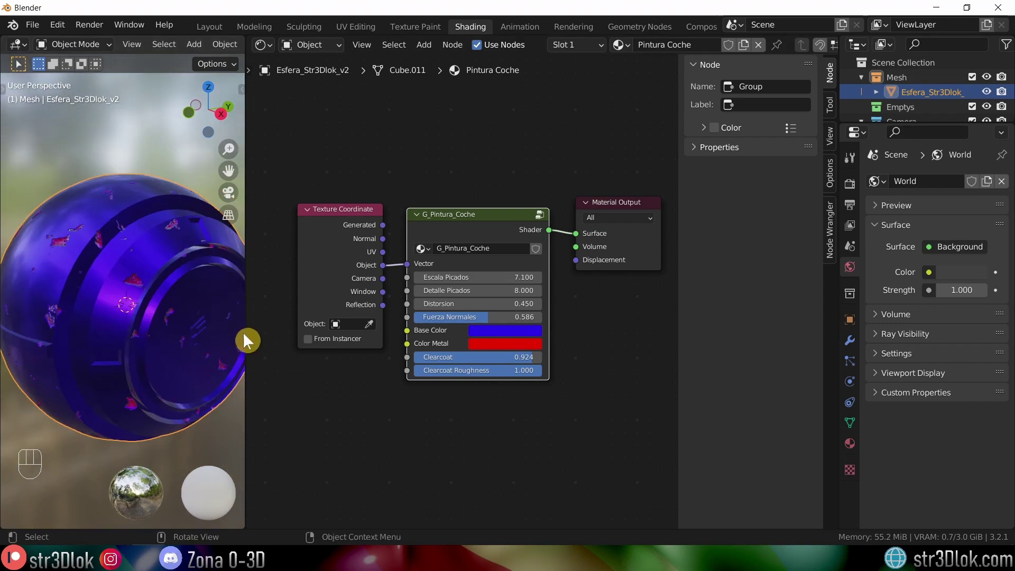